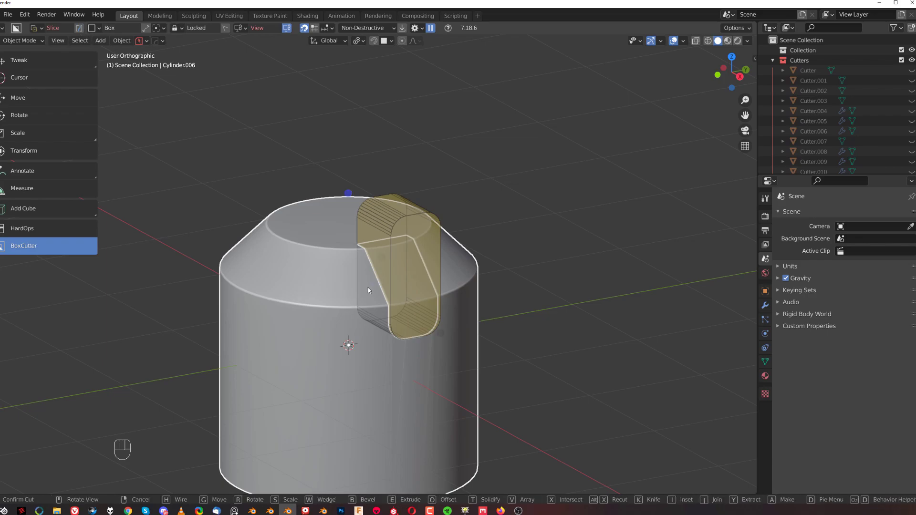
Cut a rounded notch into the cylinder's top edge with a BoxCutter box slice.
drag(476, 333, 464, 321)
drag(464, 335, 419, 211)
drag(412, 224, 455, 261)
key(KP_5)
drag(429, 228, 449, 233)
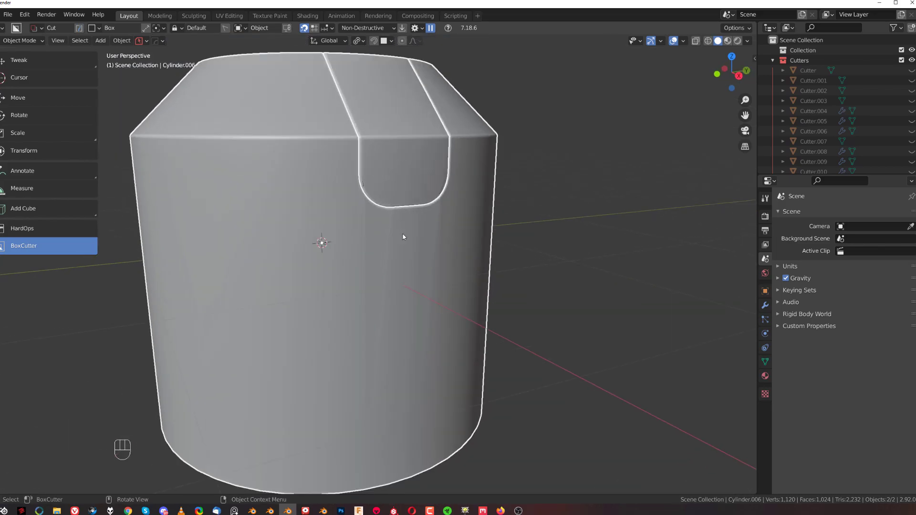
Inspect the notched cylinder's mesh and the shading artefacts below the notch.
click(432, 241)
key(Tab)
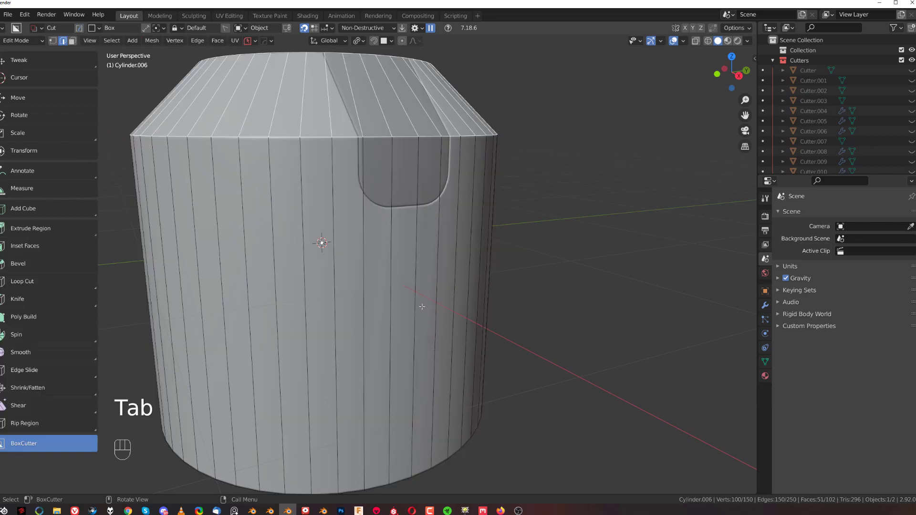
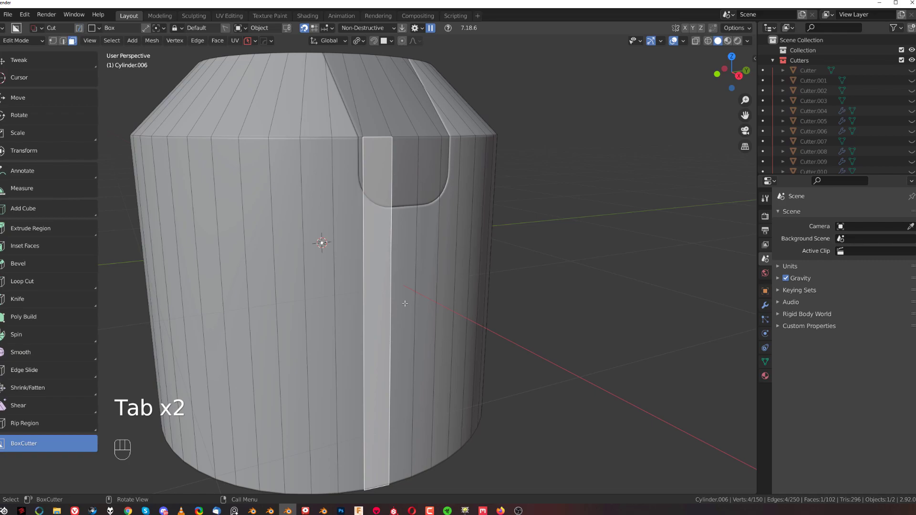
key(Tab)
drag(422, 246, 458, 227)
drag(414, 240, 353, 261)
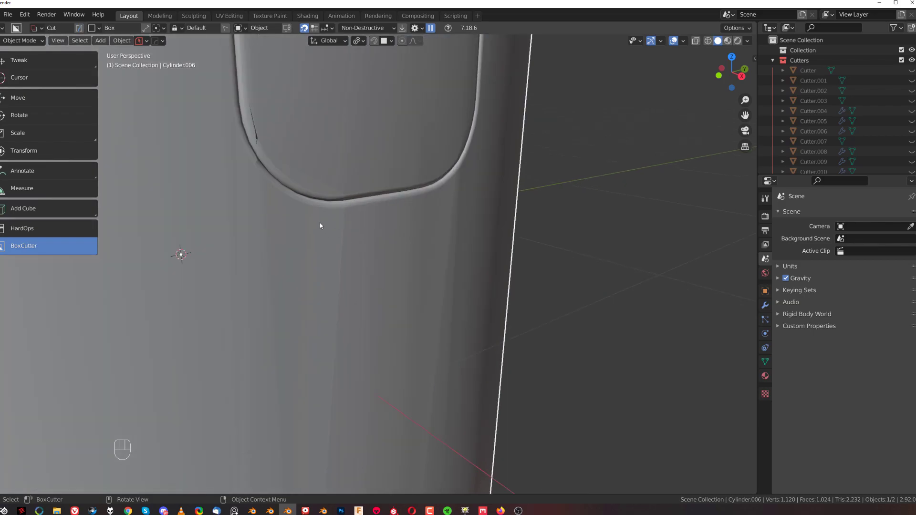
key(Tab)
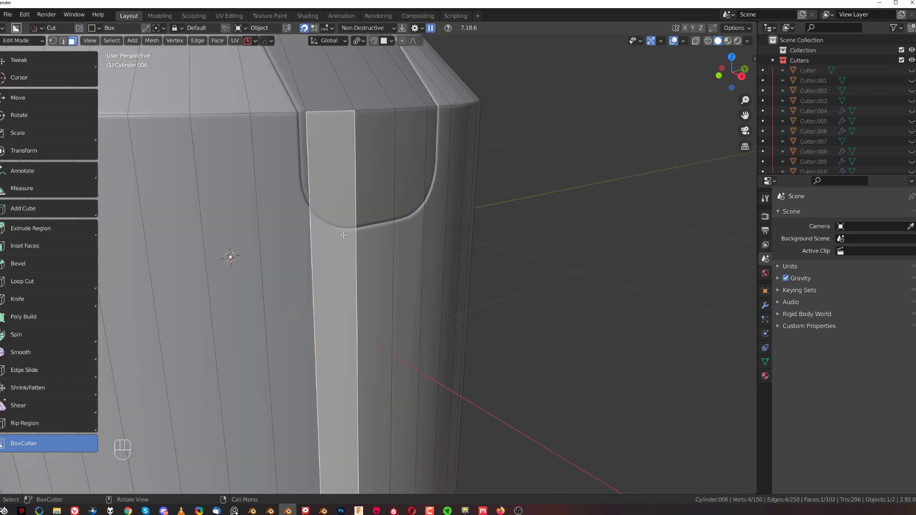
key(Tab)
Duplicate the notched cylinder.
click(359, 252)
key(q)
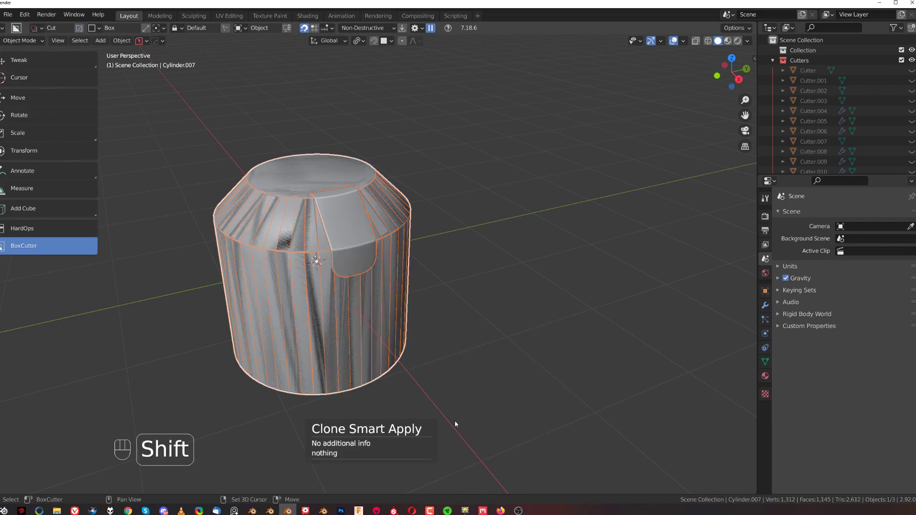
Move the duplicate cylinder aside along the Y axis.
key(g)
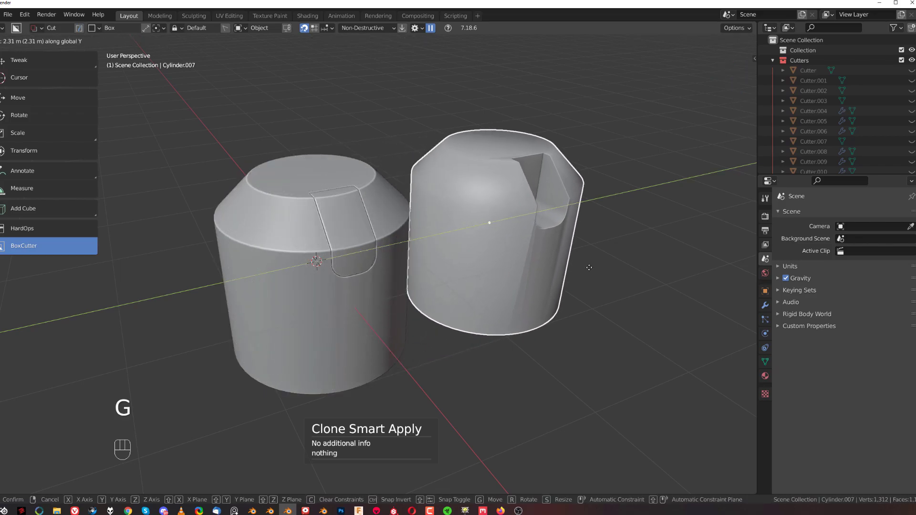
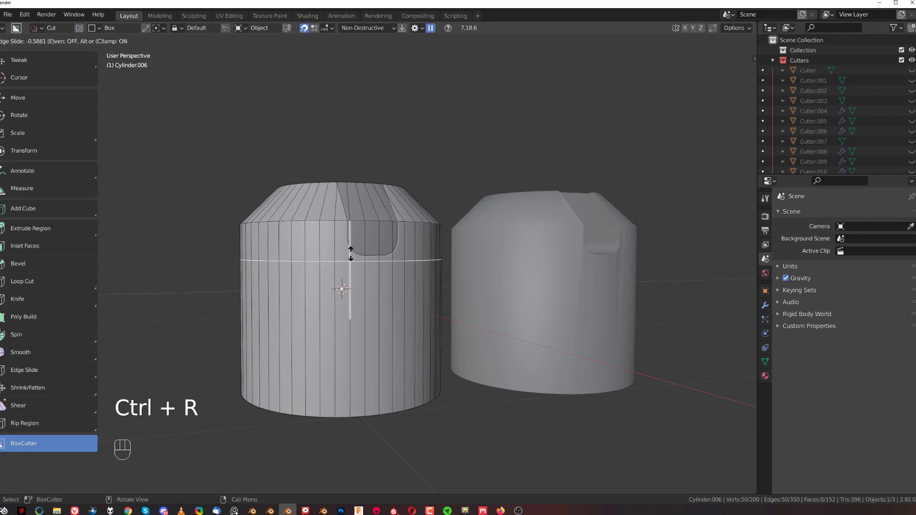
Check the notch shading after the loop cut and add a Weighted Normal modifier.
key(Tab)
drag(366, 261, 404, 309)
drag(383, 306, 339, 298)
click(340, 321)
drag(455, 265, 501, 262)
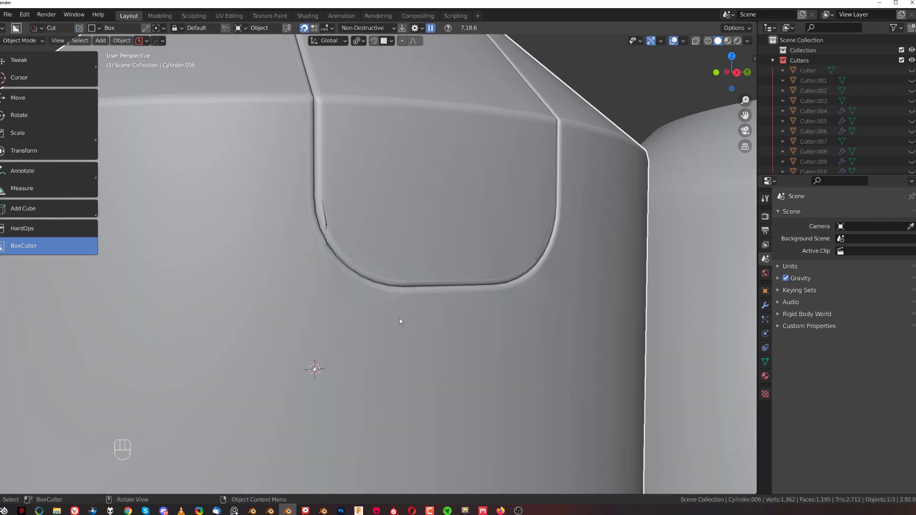
key(q)
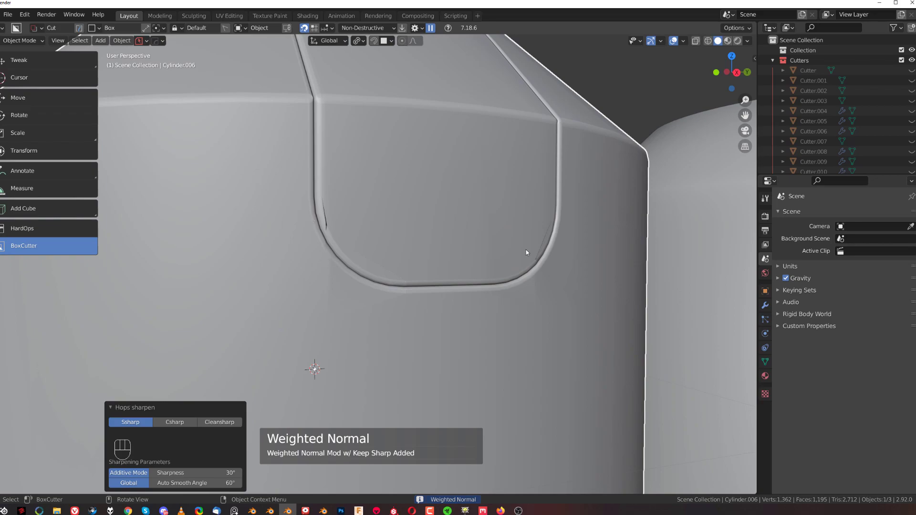
Add a Planar Decimate with Sharp delimit and start retuning the bevel width.
click(365, 316)
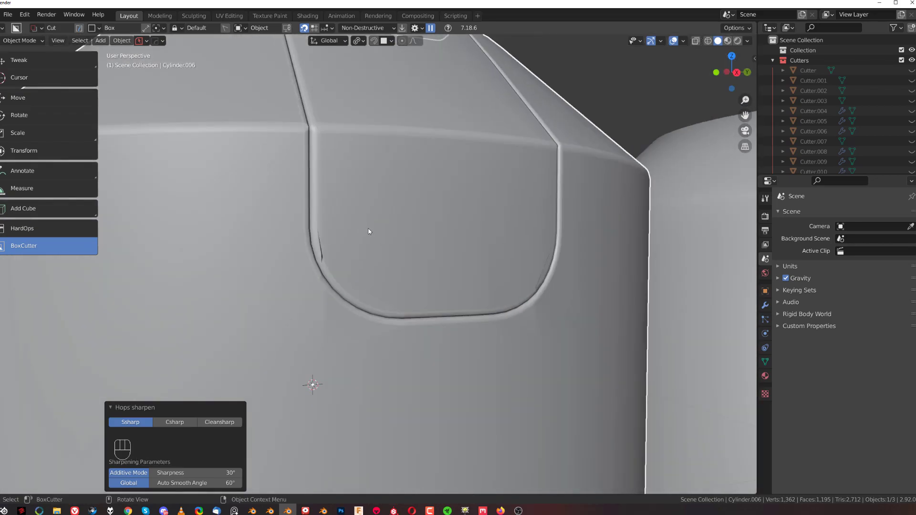
click(374, 230)
key(q)
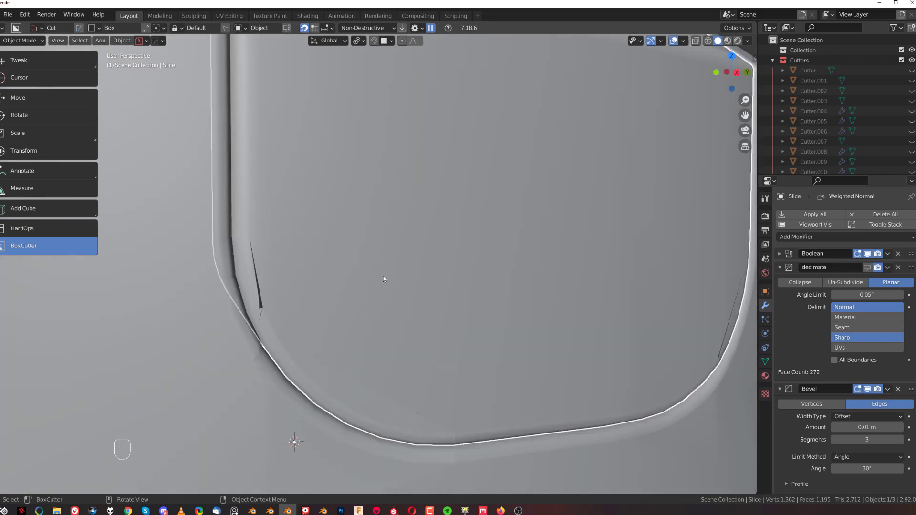
key(q)
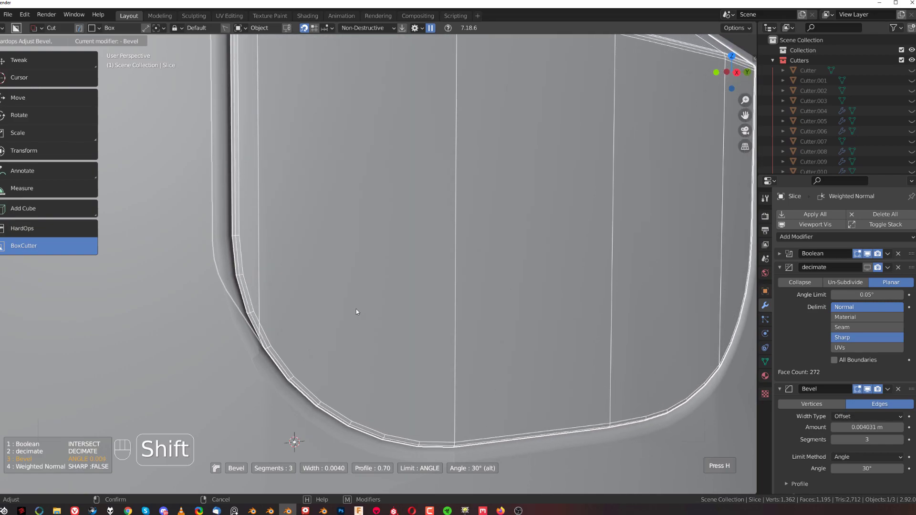
Add a new cutter and tilt it around the 3D cursor to slant the notch cut.
click(446, 288)
key(q)
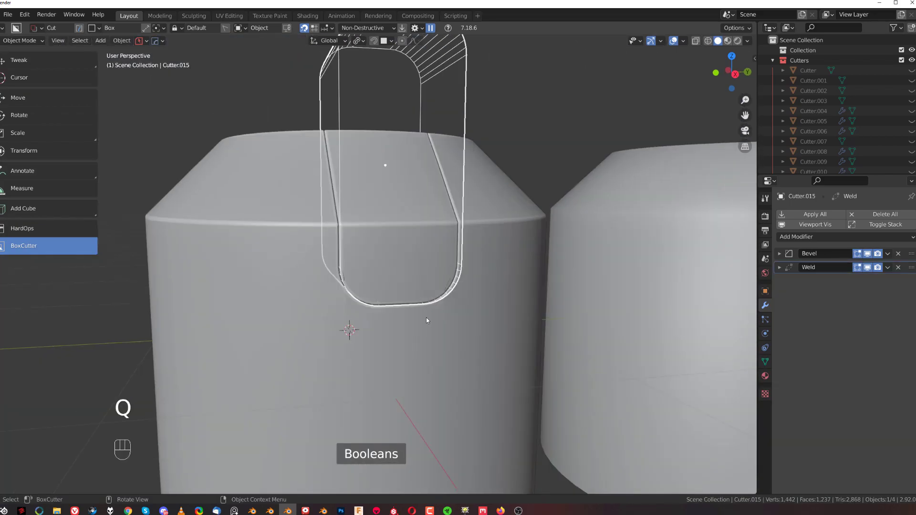
drag(420, 296, 429, 306)
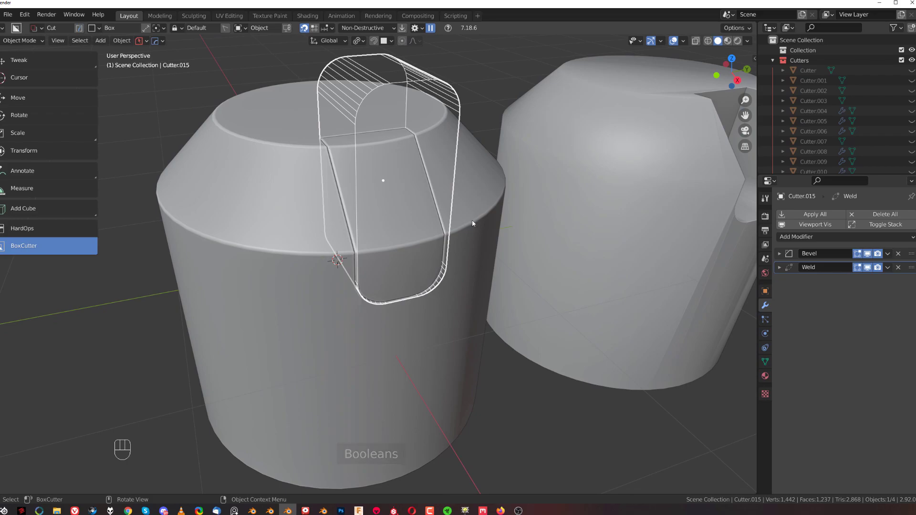
key(ctrl+w)
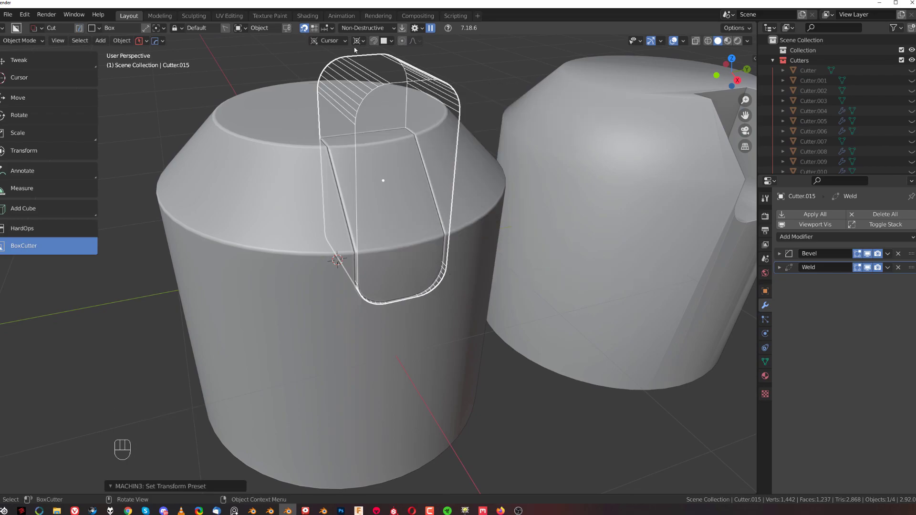
drag(356, 45, 645, 152)
drag(418, 303, 425, 313)
key(r)
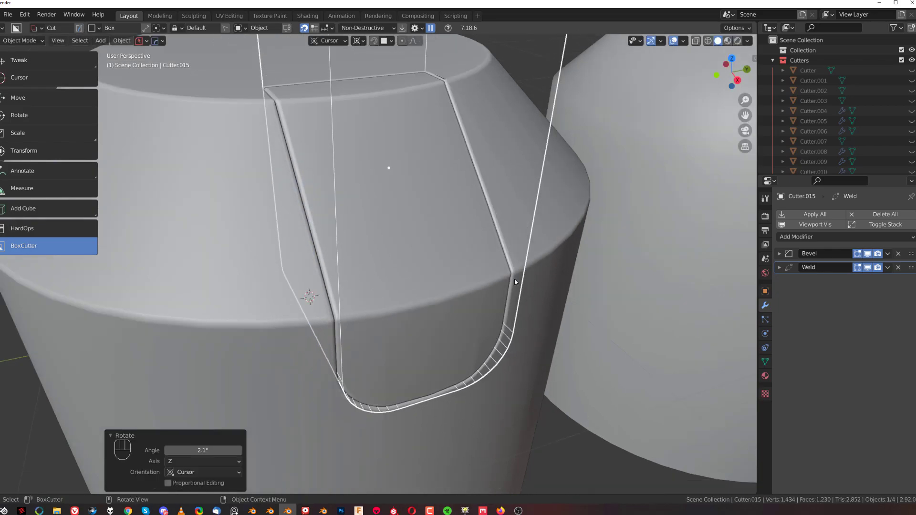
key(shift+2)
Add a horizontal edge loop across the sliced cylinder and slide it below the notch.
drag(431, 295, 419, 273)
drag(430, 285, 373, 212)
click(404, 256)
click(408, 260)
key(Tab)
key(Tab)
key(Tab)
key(ctrl+r)
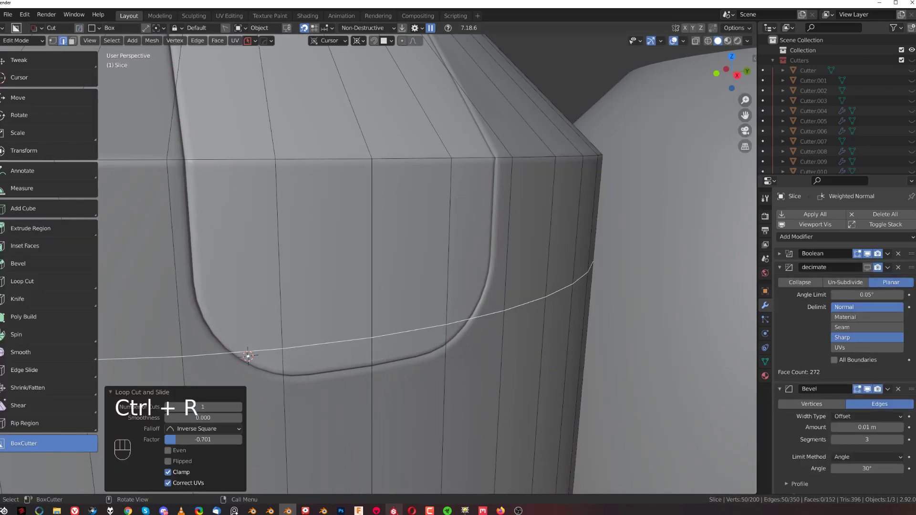
key(ctrl+r)
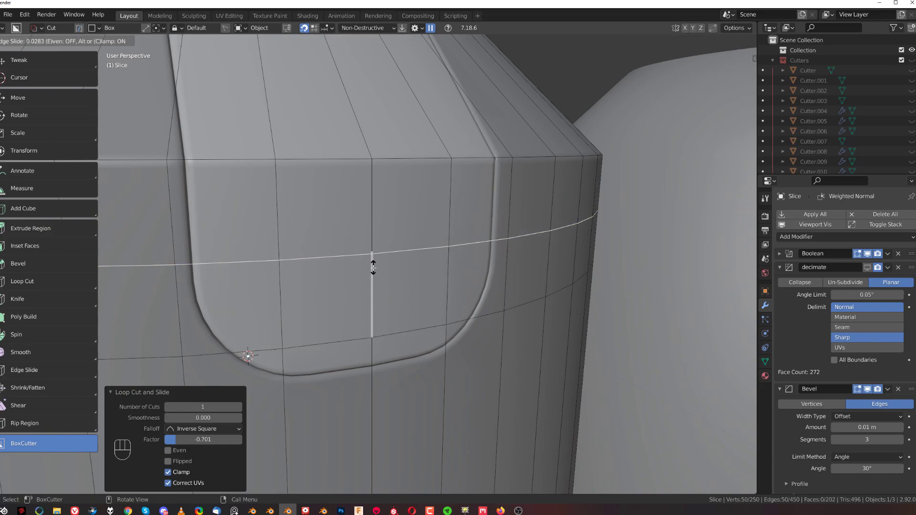
key(Tab)
drag(348, 311, 346, 290)
drag(355, 283, 405, 266)
click(262, 266)
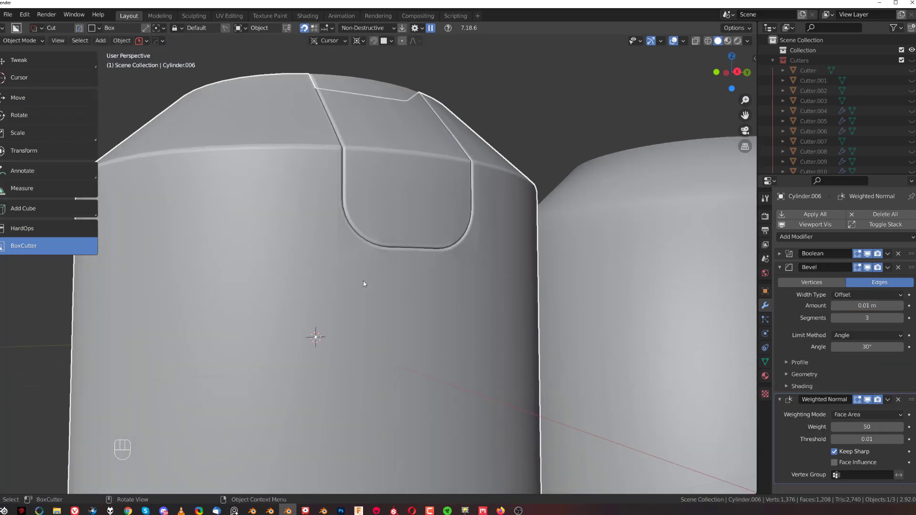
Review the sliced cylinder's notch from several angles and try a quick modifier, then undo it.
drag(355, 303, 361, 330)
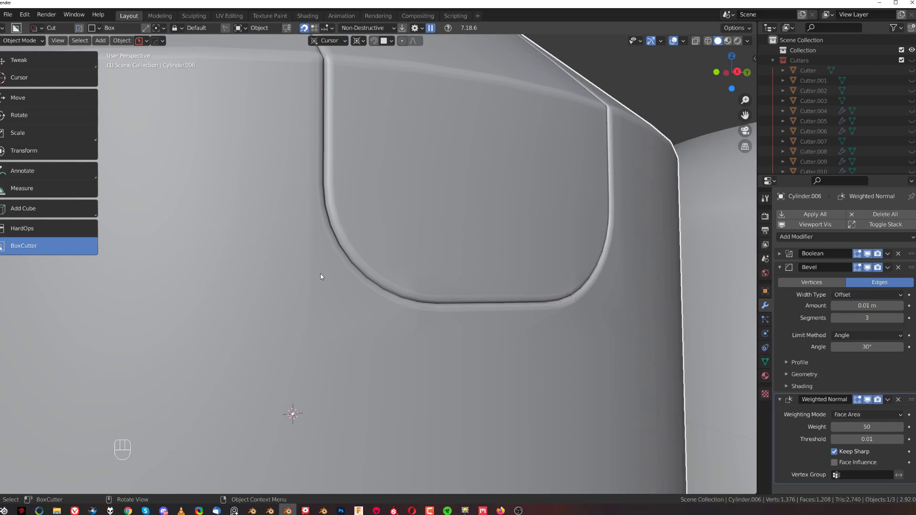
click(321, 274)
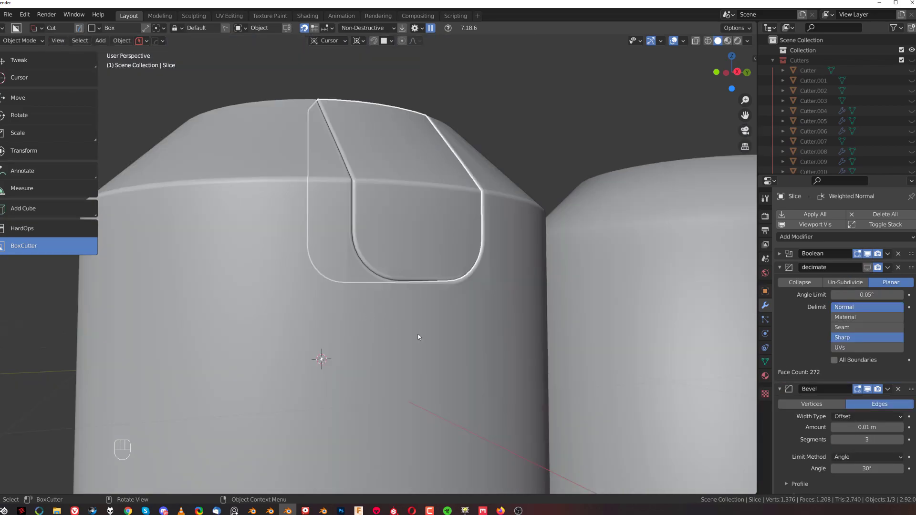
drag(420, 329, 417, 339)
middle_click(441, 303)
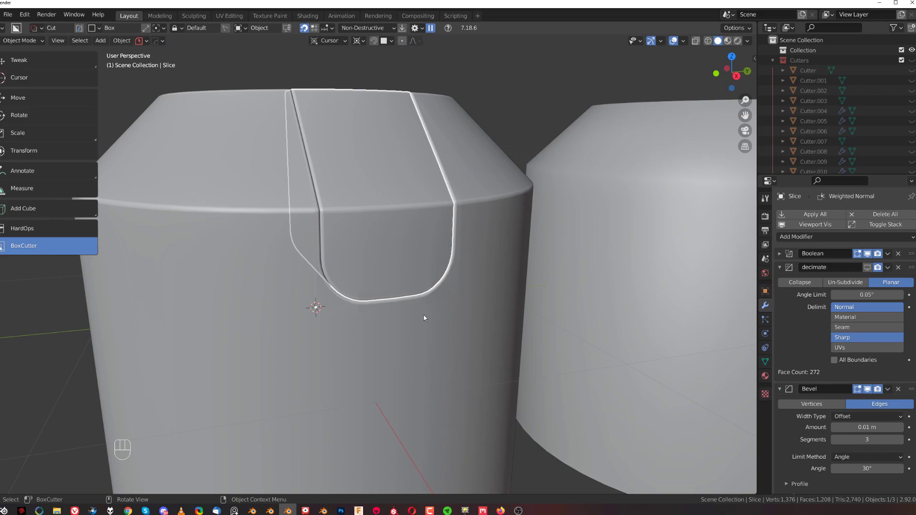
drag(391, 294, 391, 283)
drag(371, 307, 417, 297)
drag(424, 294, 435, 297)
key(q)
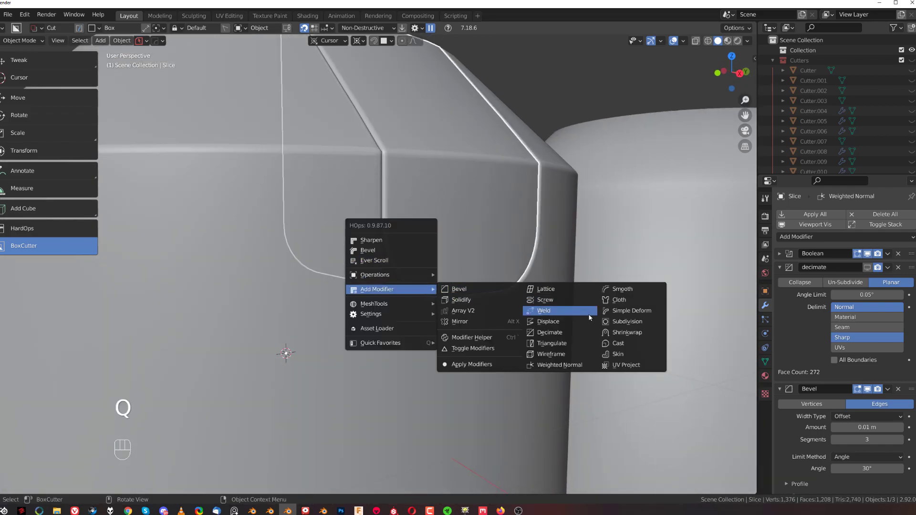
key(ctrl+z)
click(369, 272)
click(366, 284)
Add subdivision to the other notched cylinder and review its sharpening options in the HOps helper.
key(q)
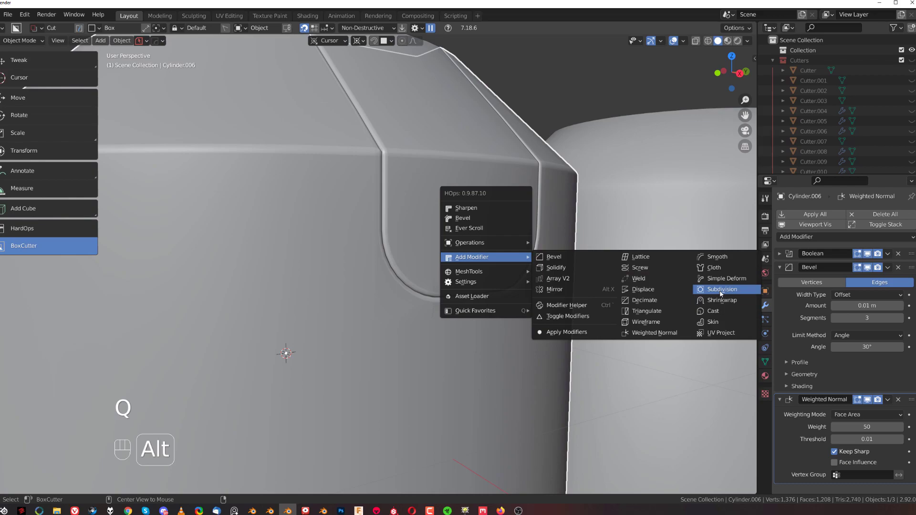
key(ctrl+`)
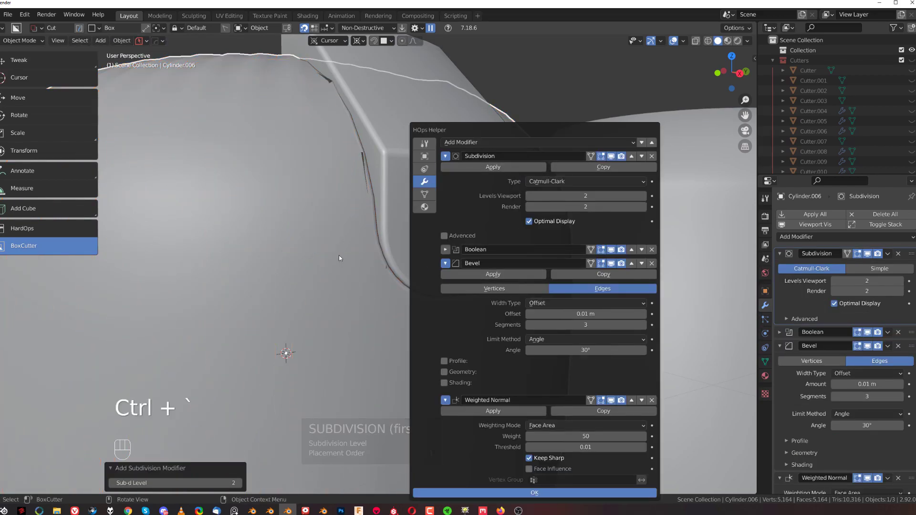
key(q)
drag(381, 282, 414, 308)
drag(410, 283, 394, 272)
key(ctrl+`)
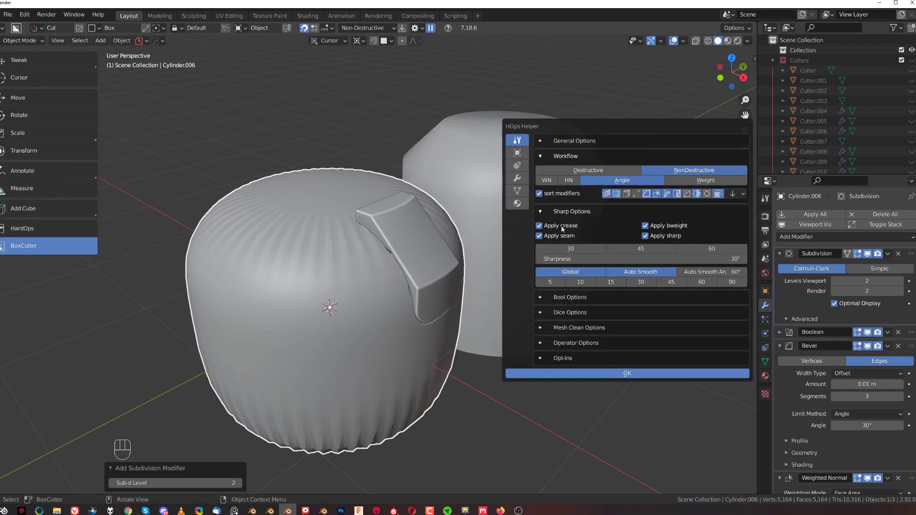
key(q)
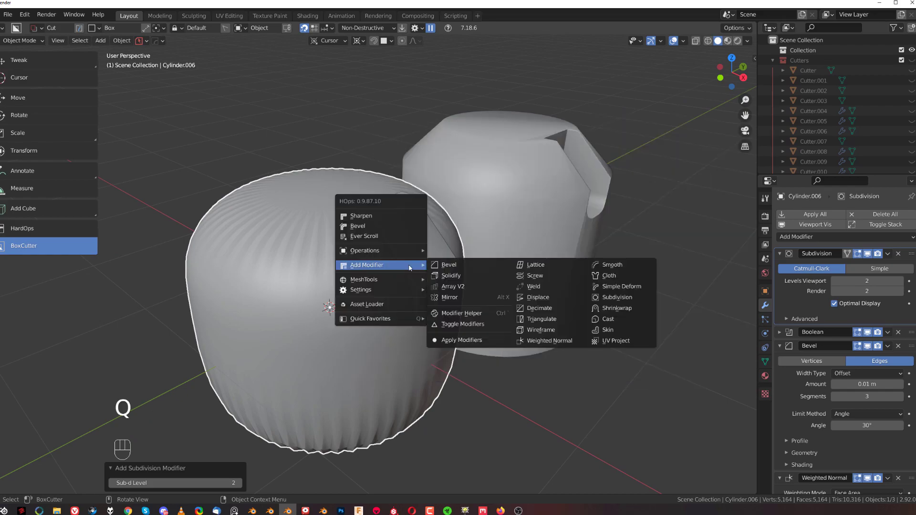
key(ctrl+`)
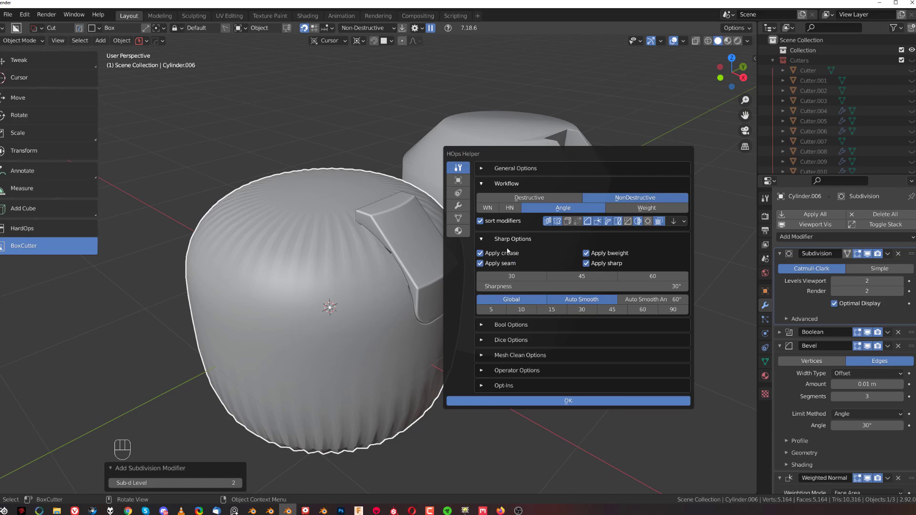
Resharpen the notched cylinder and inspect the notch shading from all sides.
key(q)
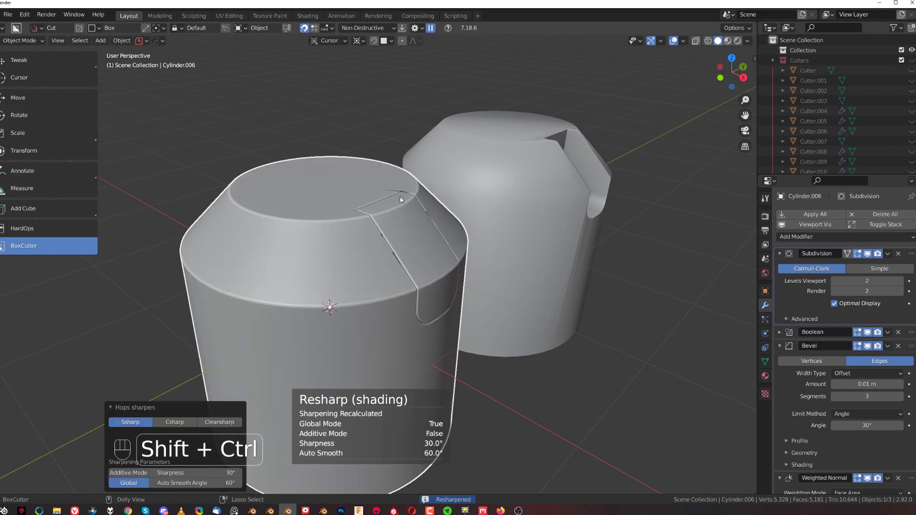
drag(463, 285, 440, 268)
middle_click(374, 214)
drag(403, 221, 407, 194)
drag(385, 258, 372, 321)
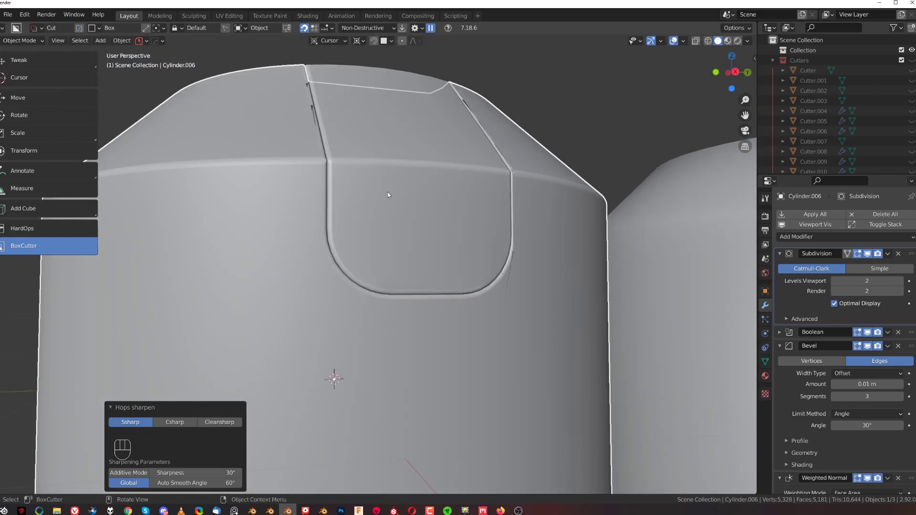
drag(387, 220, 392, 237)
drag(404, 313, 426, 339)
middle_click(297, 308)
drag(340, 307, 388, 286)
drag(412, 220, 449, 197)
middle_click(378, 245)
drag(327, 267, 314, 275)
Add a Decimate modifier to the notched cylinder from the Hard Ops add-modifier list.
key(ctrl+`)
key(q)
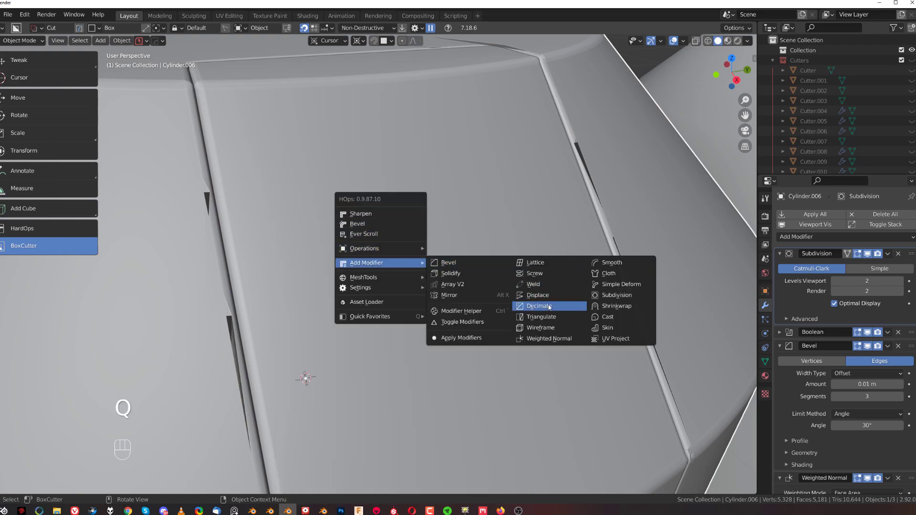
Move the planar decimate above the bevel in the stack and check the notch edge.
key(ctrl+`)
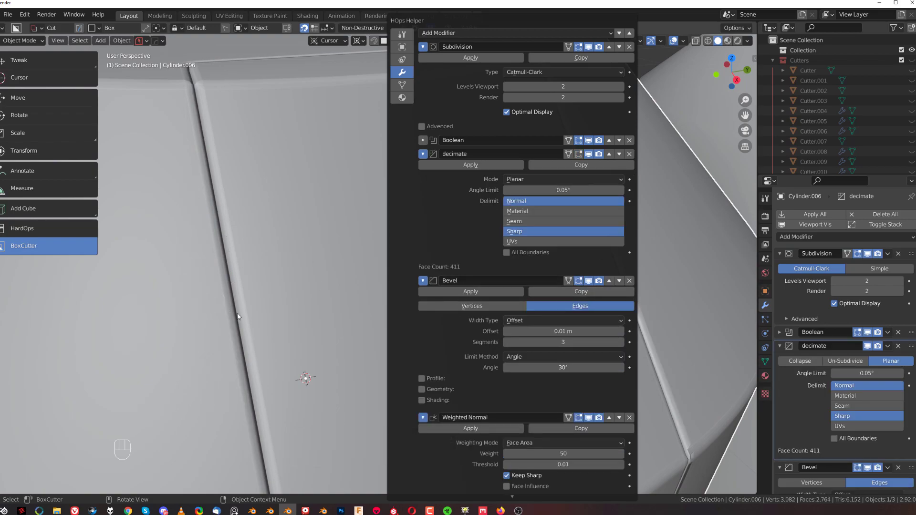
drag(425, 312, 402, 287)
drag(390, 275, 380, 301)
click(411, 264)
key(ctrl+`)
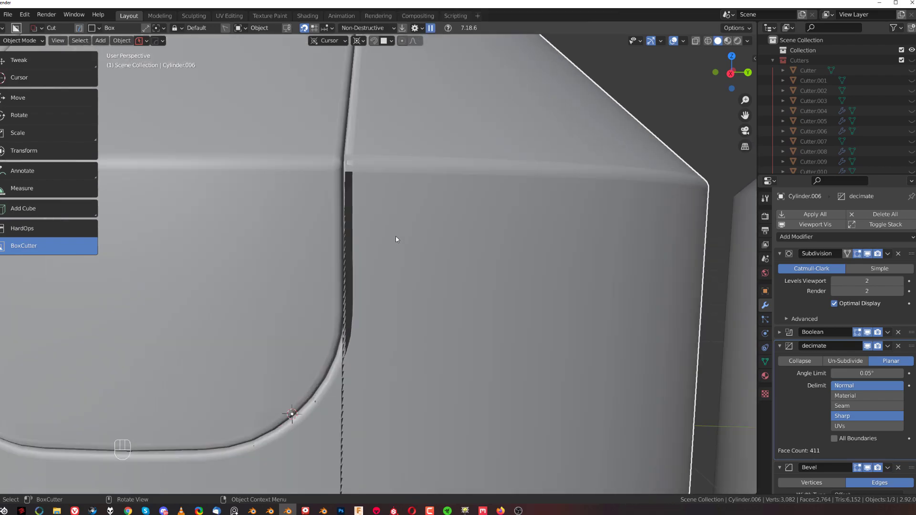
drag(415, 210, 446, 267)
Halve the cylinder's bevel width with Adjust Bevel and hide the wireframe overlay.
key(q)
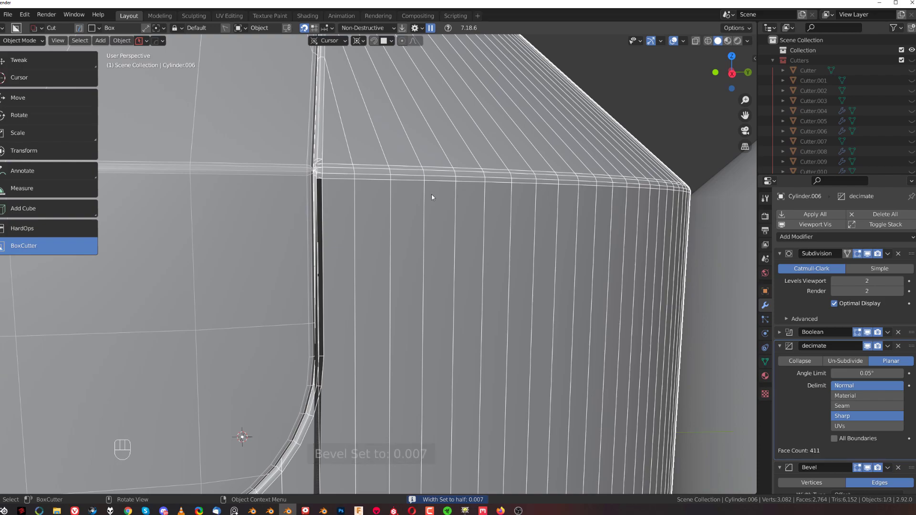
key(q)
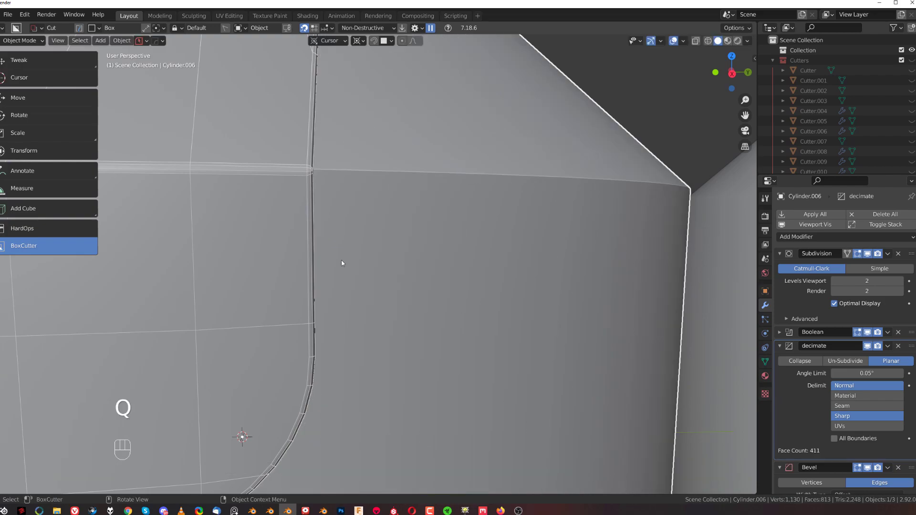
drag(329, 261, 367, 274)
key(q)
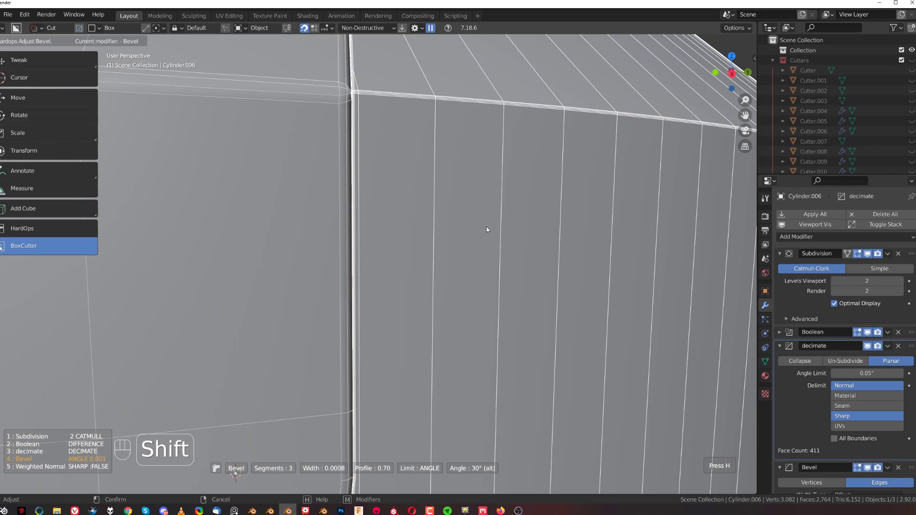
click(408, 227)
key(q)
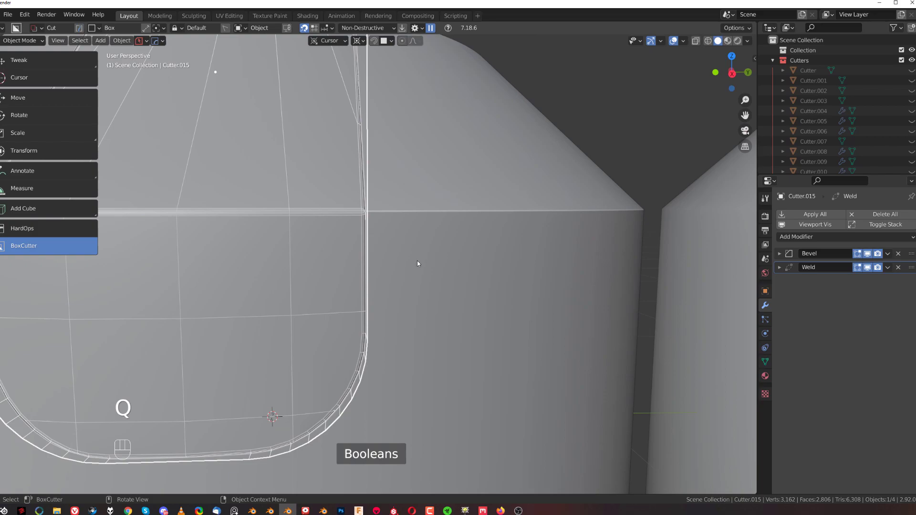
Rotate the cutter slightly and zoom out to view both cylinders.
middle_click(447, 225)
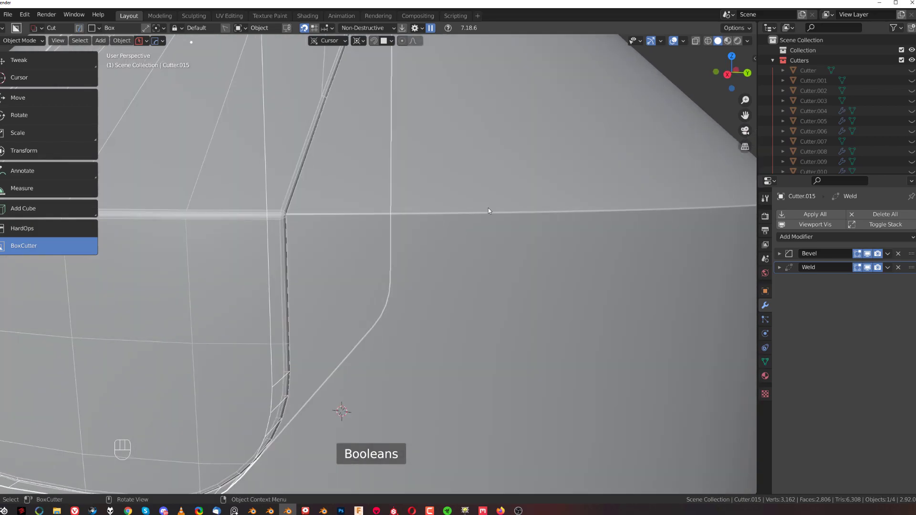
key(r)
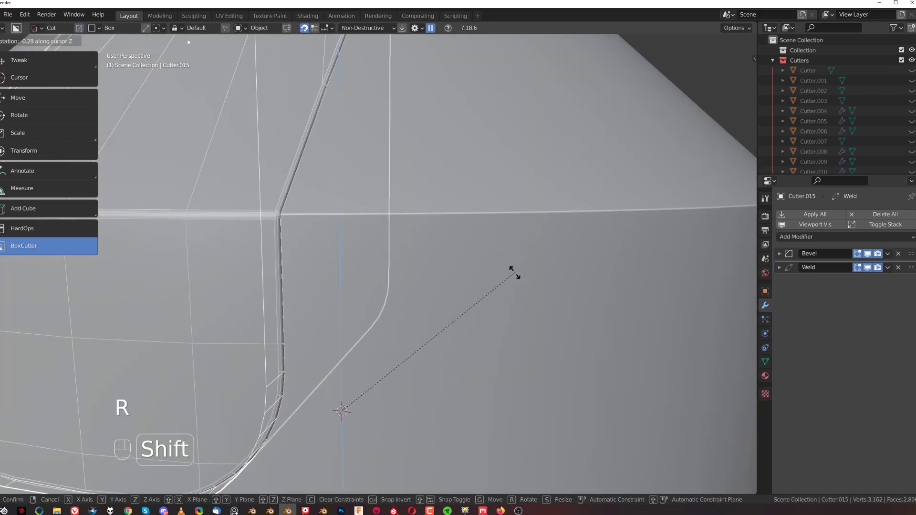
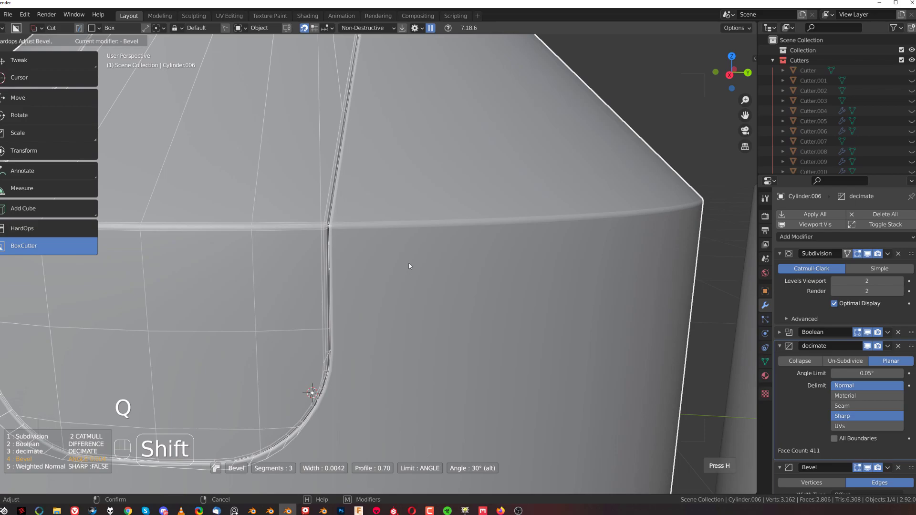
key(shift+2)
drag(367, 250, 330, 247)
drag(371, 283, 443, 320)
middle_click(495, 303)
middle_click(365, 281)
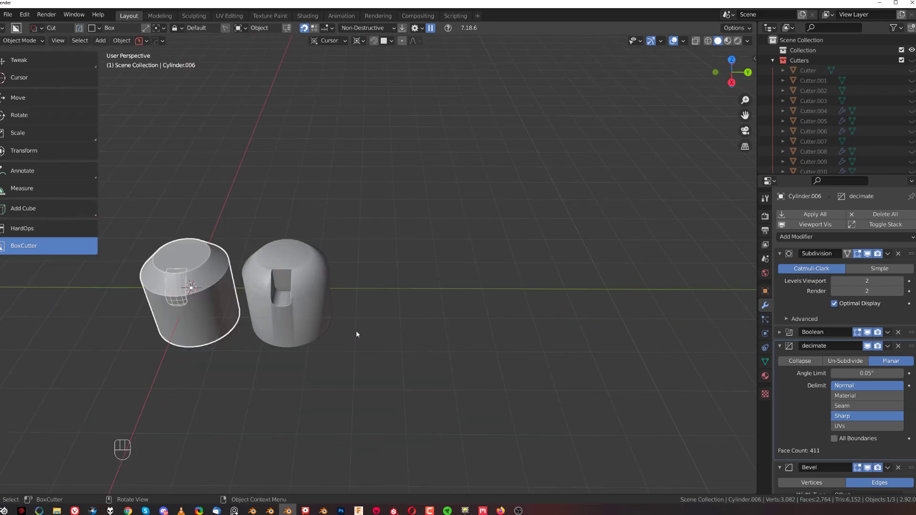
Add a new cylinder and move it to the right beside the others.
key(shift+a)
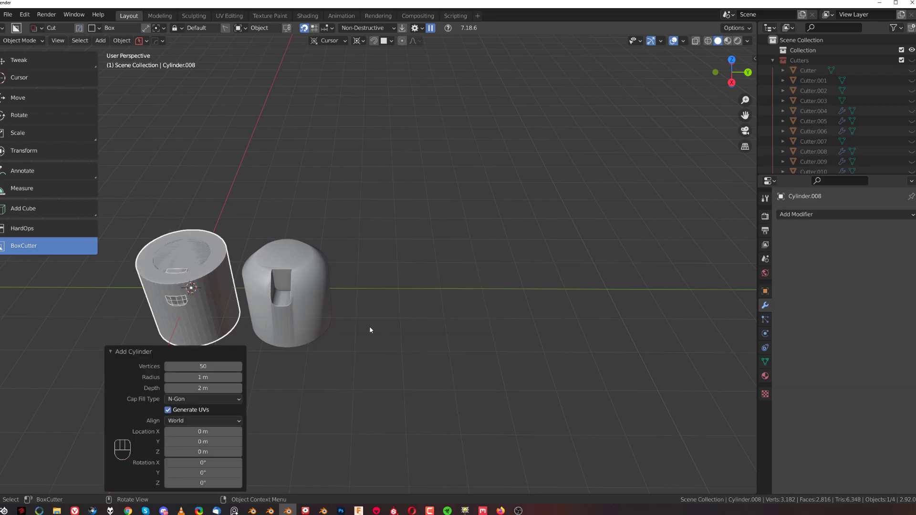
key(g)
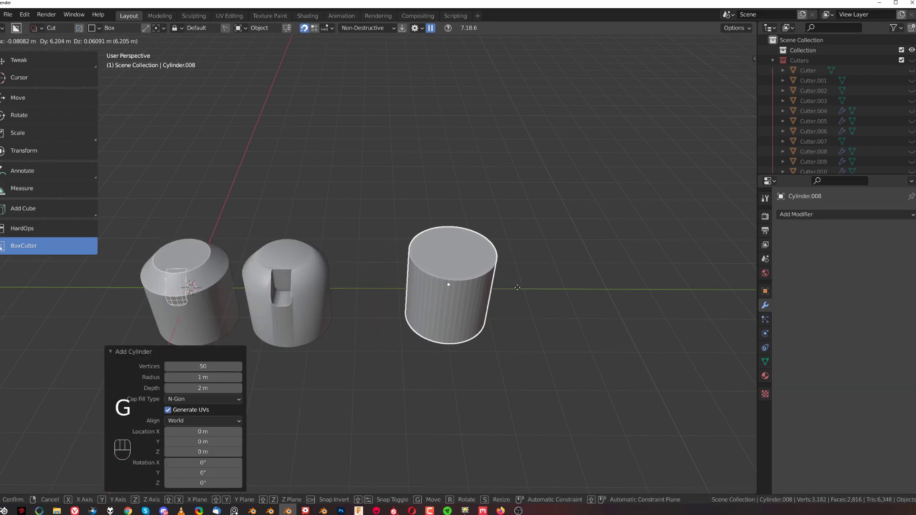
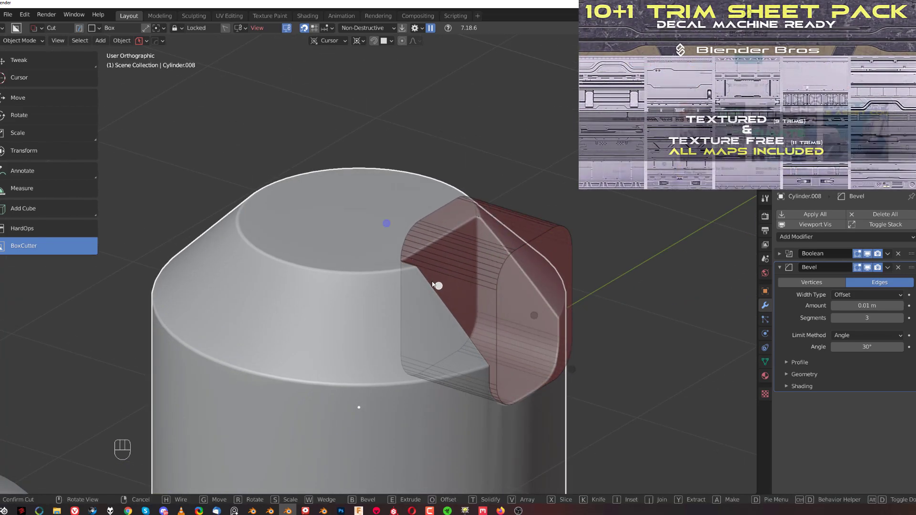
key(KP_5)
middle_click(522, 334)
middle_click(382, 265)
Bevel the new cylinder's top and slice a cut into it with BoxCutter.
drag(347, 253, 412, 304)
drag(364, 251, 377, 286)
drag(332, 290, 402, 333)
key(q)
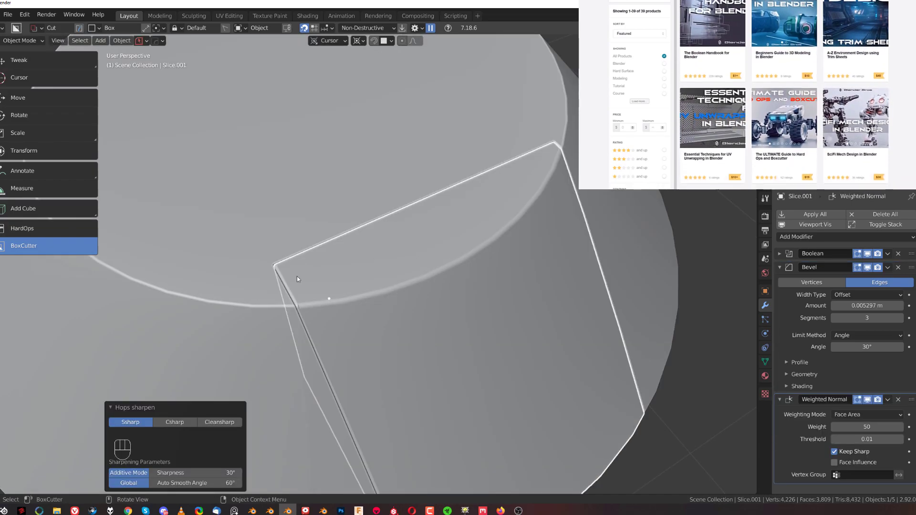
drag(338, 256, 402, 227)
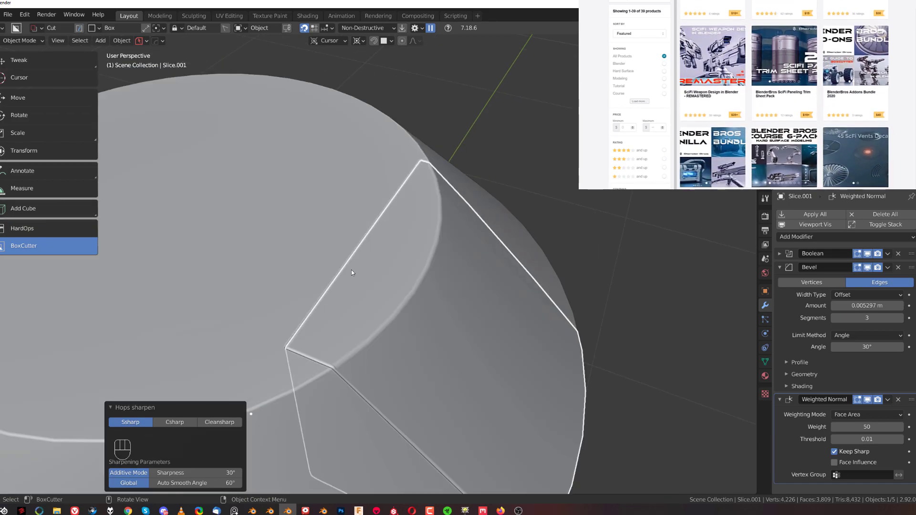
click(399, 291)
key(q)
Resize and reposition the box cutter from top view and check the wedge cut.
key(`)
key(KP_5)
key(s)
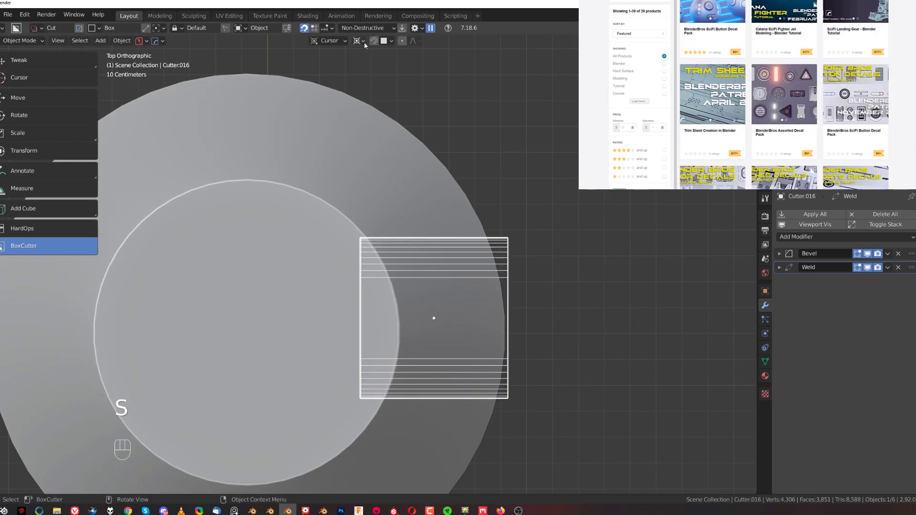
click(365, 43)
key(s)
key(g)
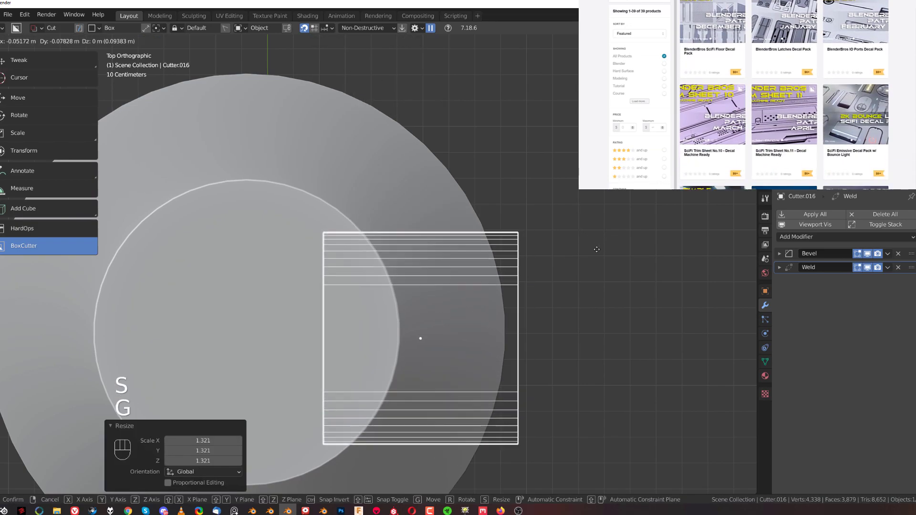
key(shift+2)
click(476, 304)
drag(471, 298, 411, 220)
key(KP_5)
drag(390, 267, 395, 301)
drag(338, 222, 360, 308)
drag(377, 293, 386, 285)
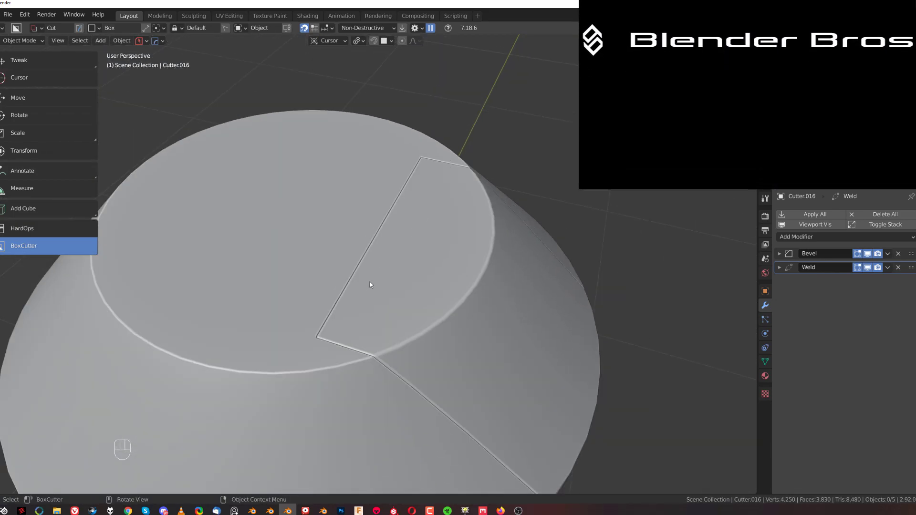
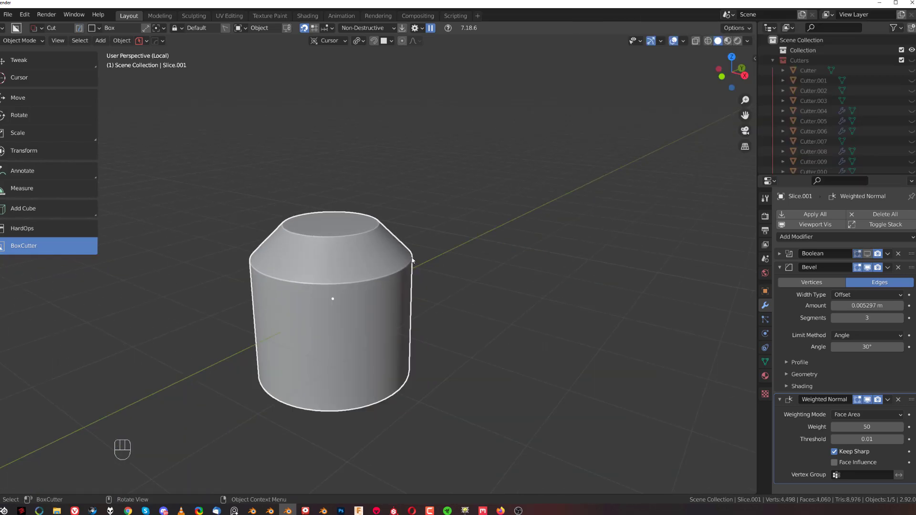
Isolate the sliced wedge piece, inspect it, and start a cutter across the cylinder top.
key(ctrl+`)
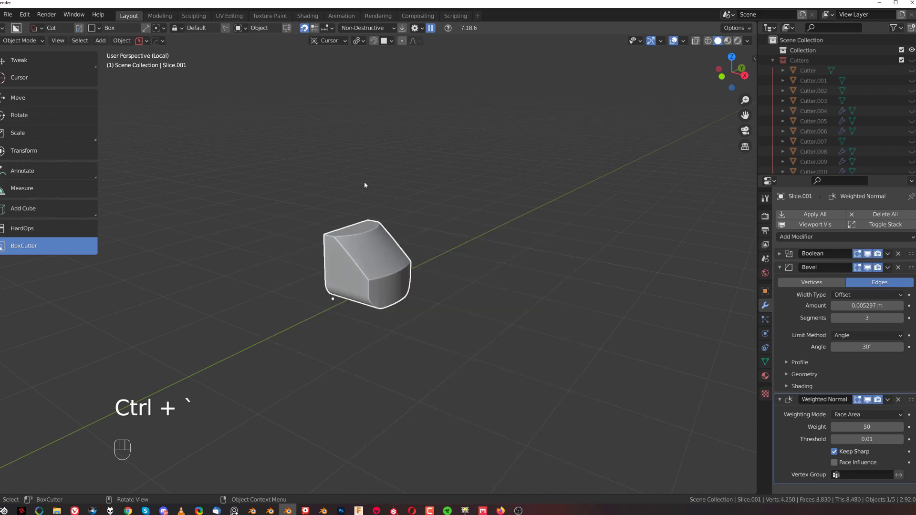
drag(325, 177, 398, 204)
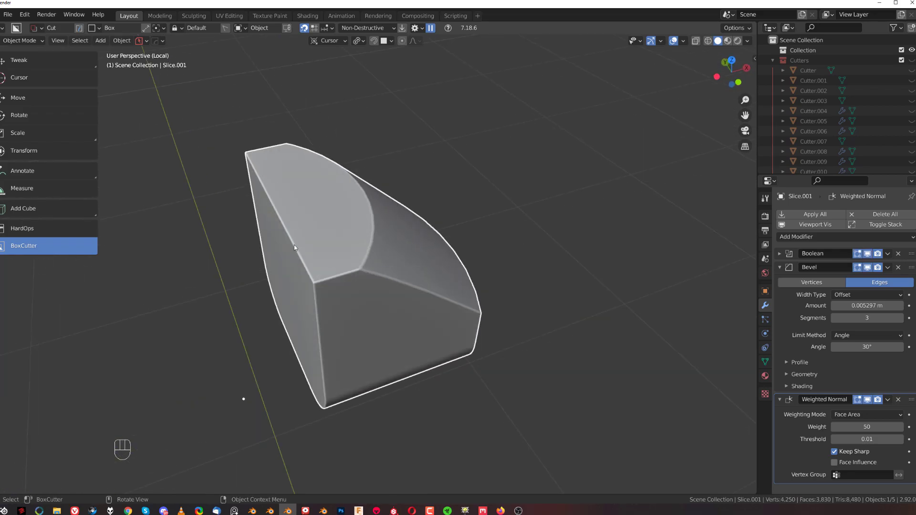
drag(316, 200, 348, 200)
drag(408, 274, 355, 268)
key(/)
drag(384, 273, 405, 232)
drag(384, 292, 387, 285)
drag(397, 274, 370, 281)
drag(406, 264, 387, 279)
drag(370, 259, 351, 264)
drag(374, 262, 363, 291)
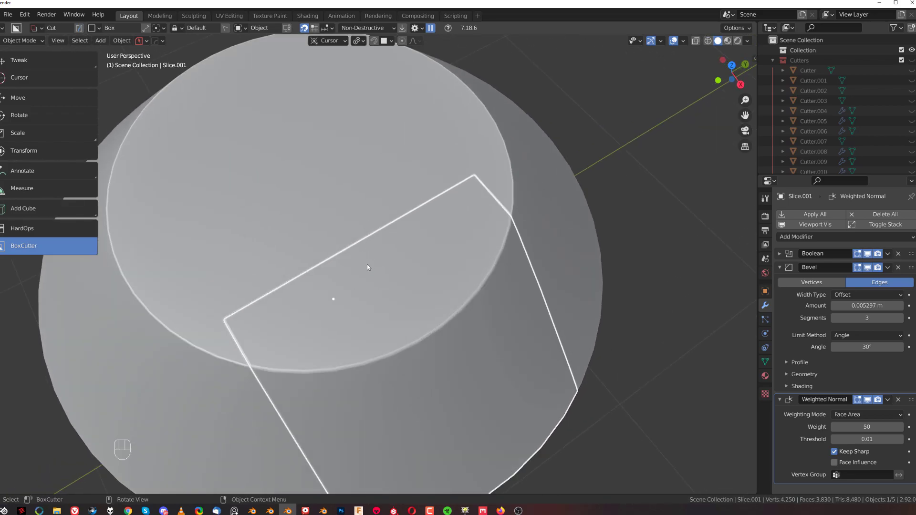
Switch the cutter to Wedge Box and cut a thin wedge groove across the cylinder top.
click(306, 28)
click(307, 29)
click(362, 246)
drag(365, 248, 514, 196)
drag(442, 236, 507, 220)
Confirm the wedge cut, hide the cutter and compare the groove's shading with the neighbouring cylinder.
key(q)
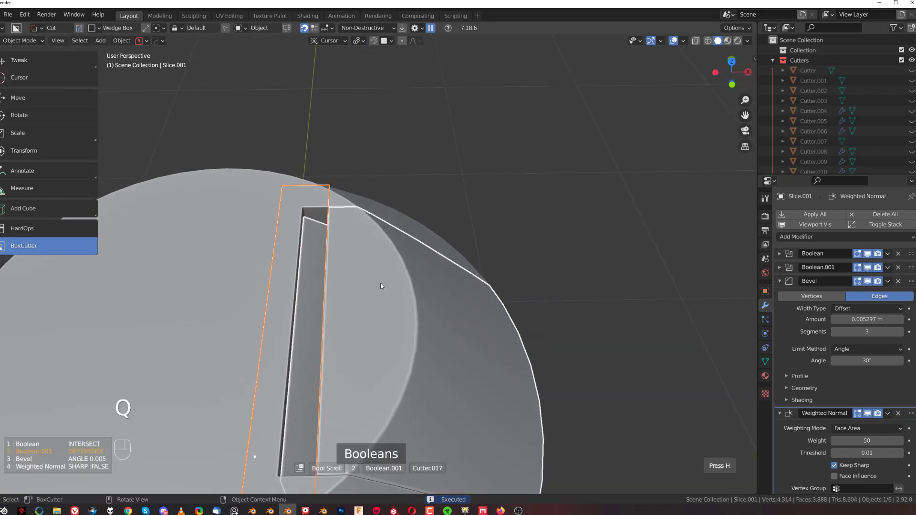
key(r)
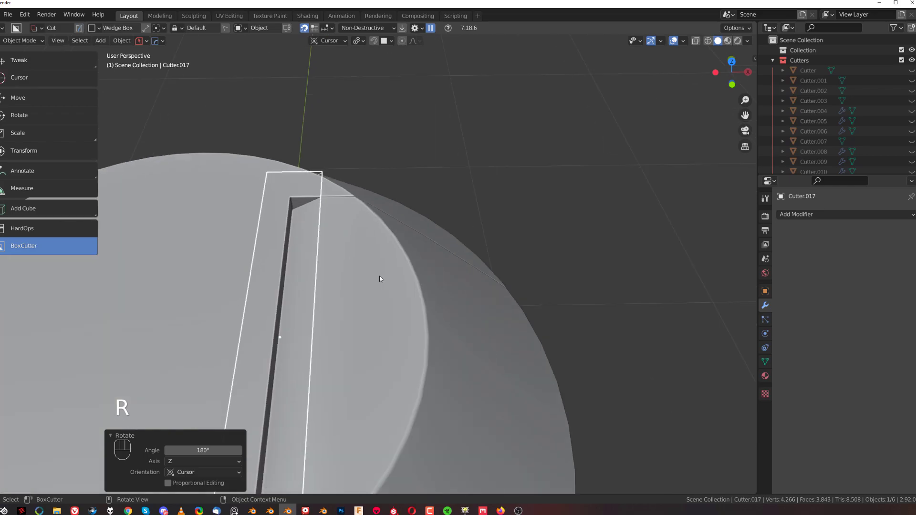
key(shift+2)
drag(411, 290, 470, 268)
click(469, 298)
drag(391, 209, 320, 219)
drag(375, 199, 344, 267)
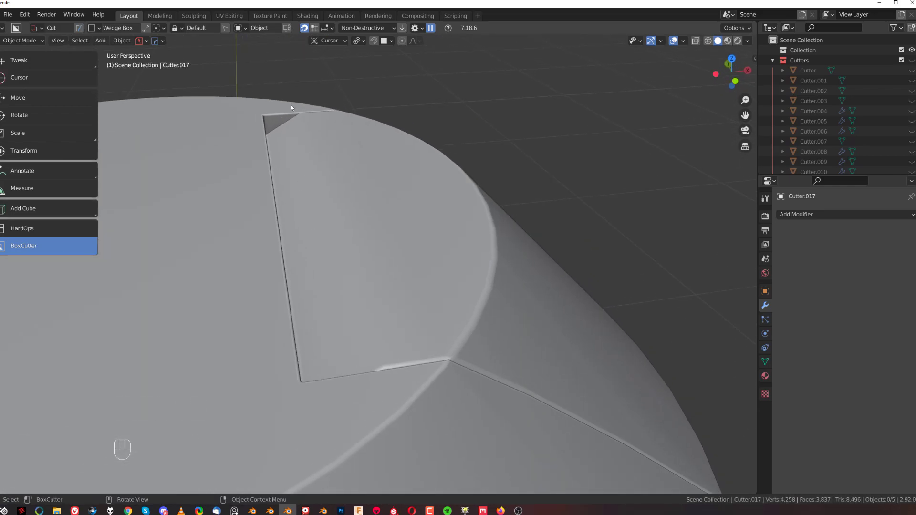
middle_click(365, 249)
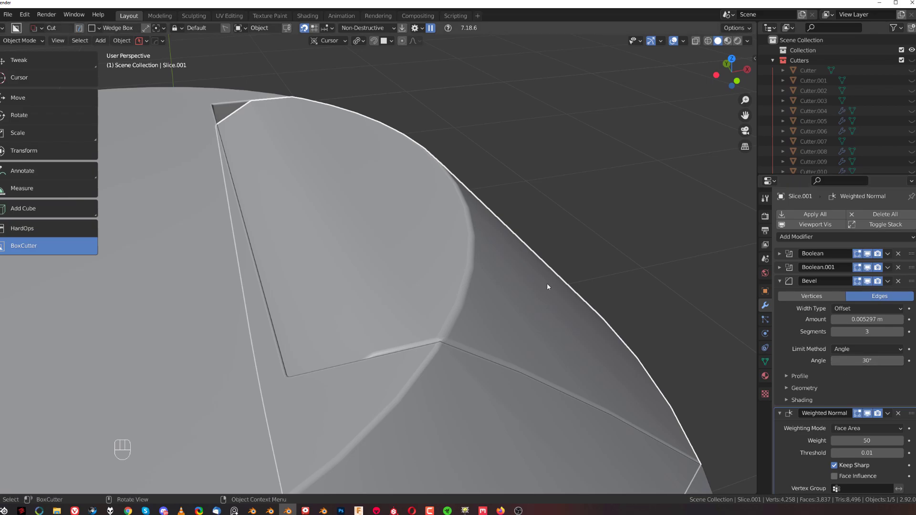
drag(456, 263, 443, 261)
drag(416, 254, 426, 261)
click(429, 253)
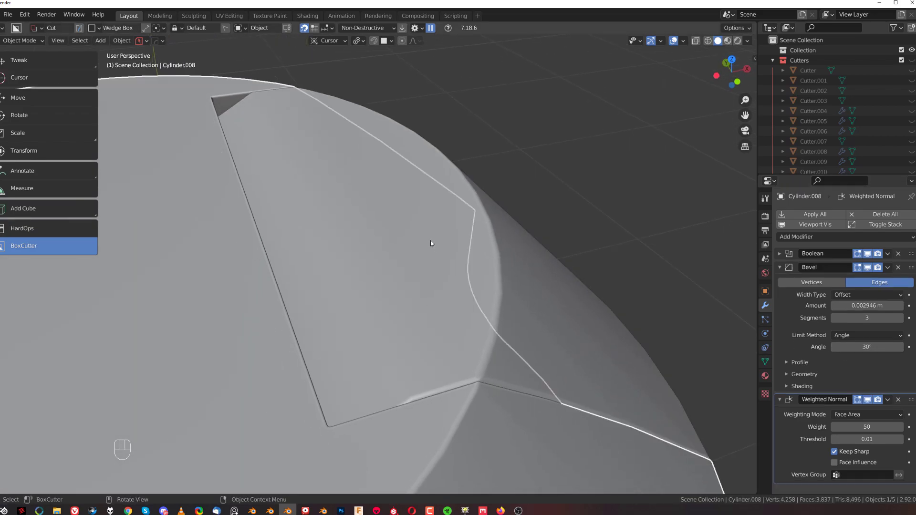
click(434, 241)
Set the bevel width to about 0.0013 m with a 27° angle limit on the wedge-cut cylinder.
key(q)
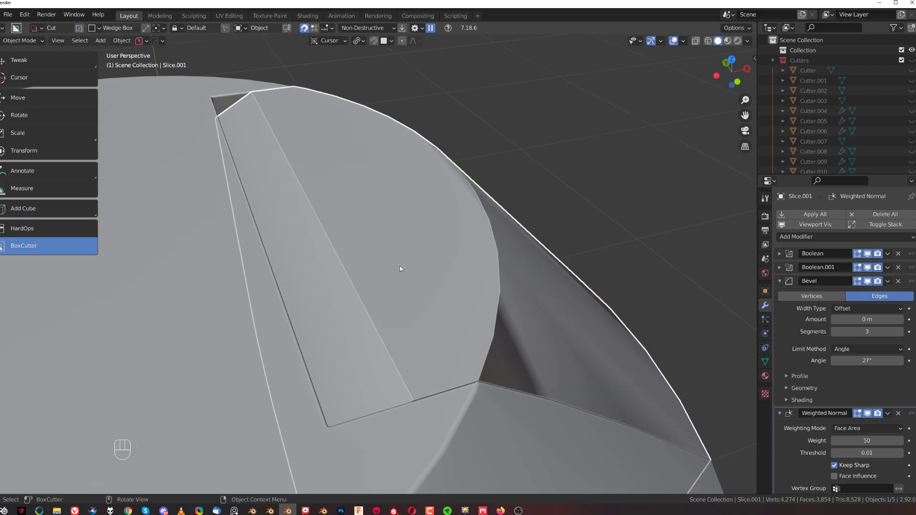
key(q)
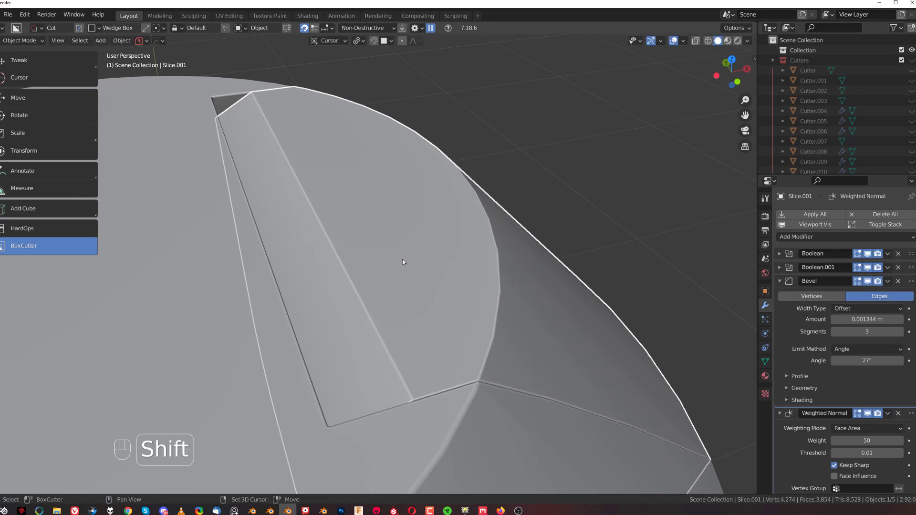
middle_click(393, 267)
drag(420, 235, 448, 228)
key(ctrl+`)
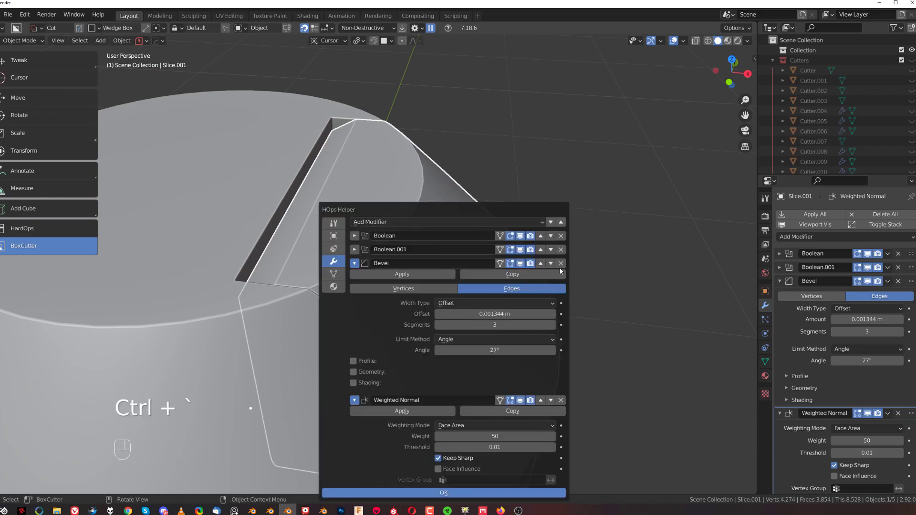
Remove the Bevel modifier from Slice.001, then pull back to frame all three cylinders.
drag(406, 240, 448, 237)
middle_click(456, 247)
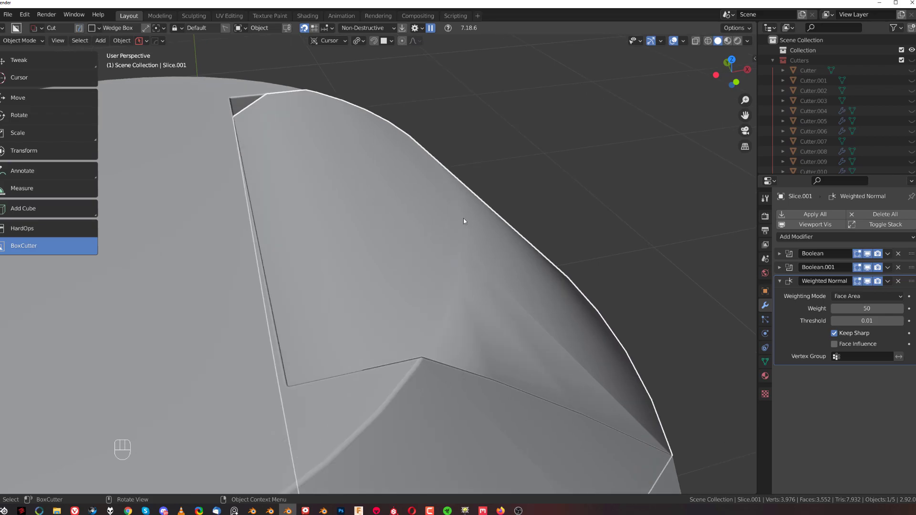
key(q)
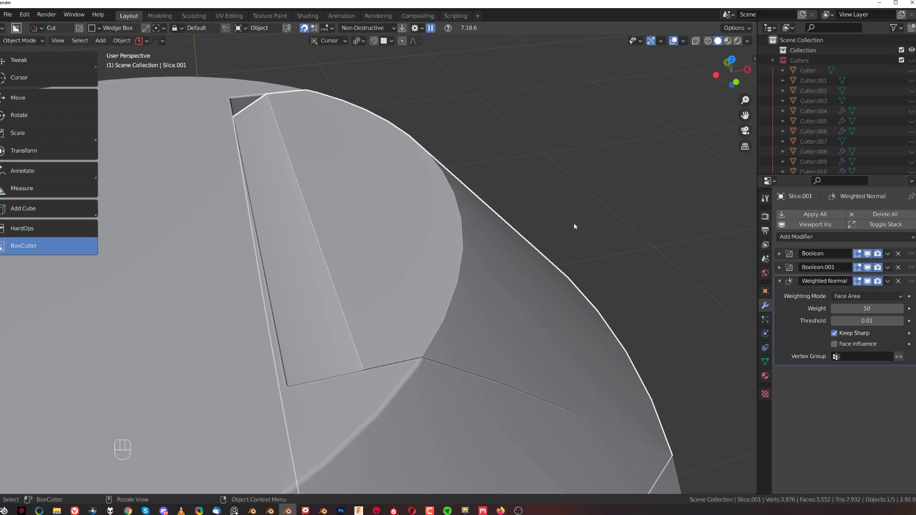
drag(454, 280, 364, 278)
drag(377, 260, 405, 274)
click(557, 214)
drag(370, 292, 348, 261)
drag(221, 324, 496, 220)
drag(329, 319, 390, 273)
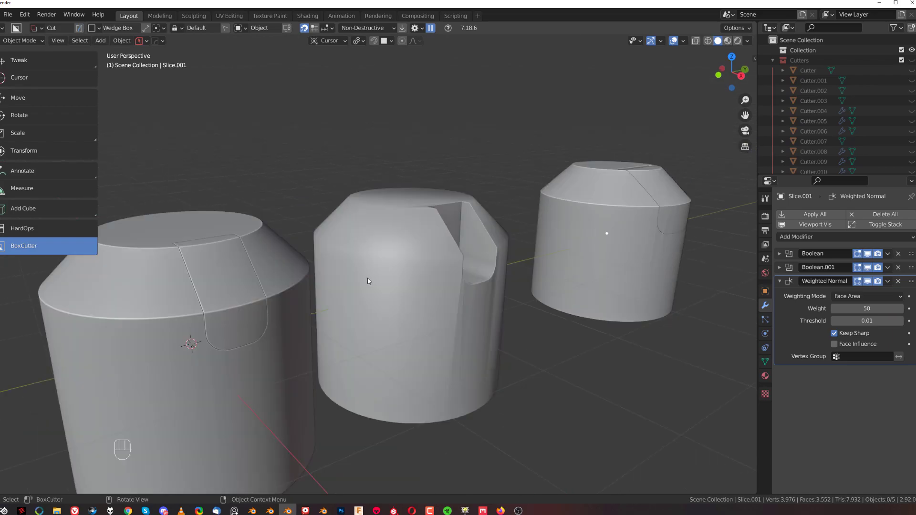
Orbit and zoom in on the notched cylinder (Slice) to view its notch and modifier stack up close.
drag(321, 295, 433, 284)
drag(437, 270, 449, 293)
middle_click(558, 239)
drag(511, 244, 471, 230)
drag(514, 231, 341, 312)
middle_click(297, 337)
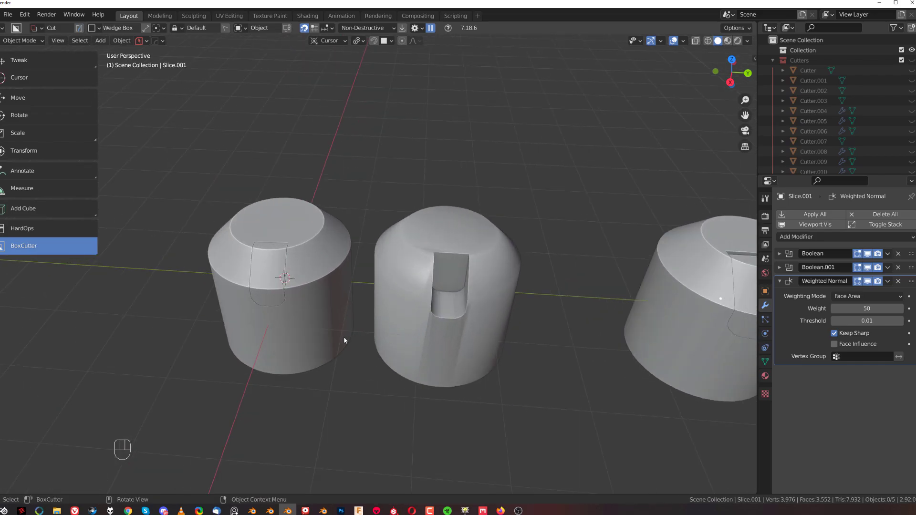
drag(295, 336, 323, 324)
drag(314, 323, 406, 326)
drag(391, 321, 380, 322)
drag(364, 319, 418, 233)
drag(419, 266, 409, 268)
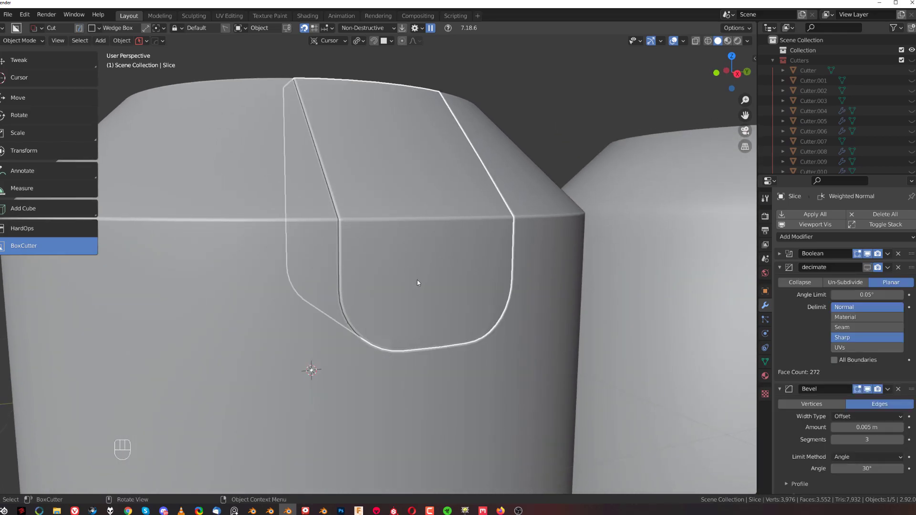
Add a level-2 Subdivision modifier to the notched cylinder and resharpen it with HardOps Sharpen.
key(q)
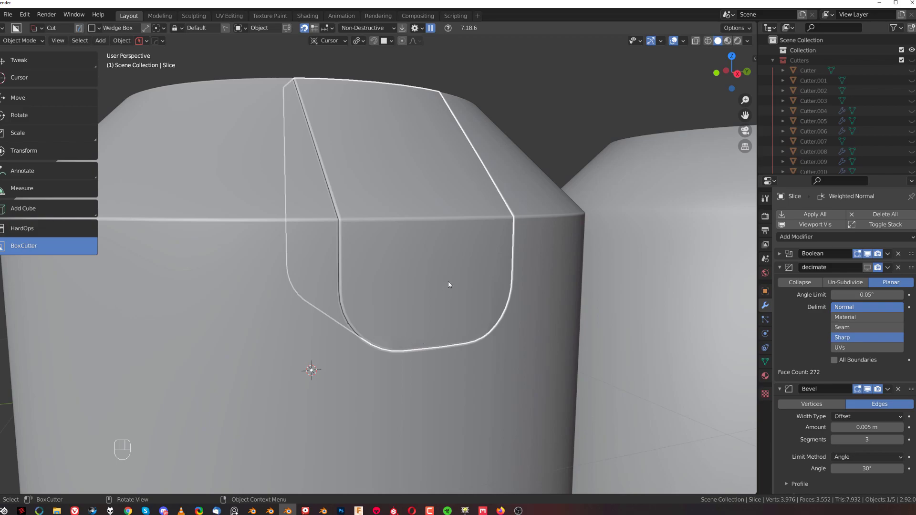
key(q)
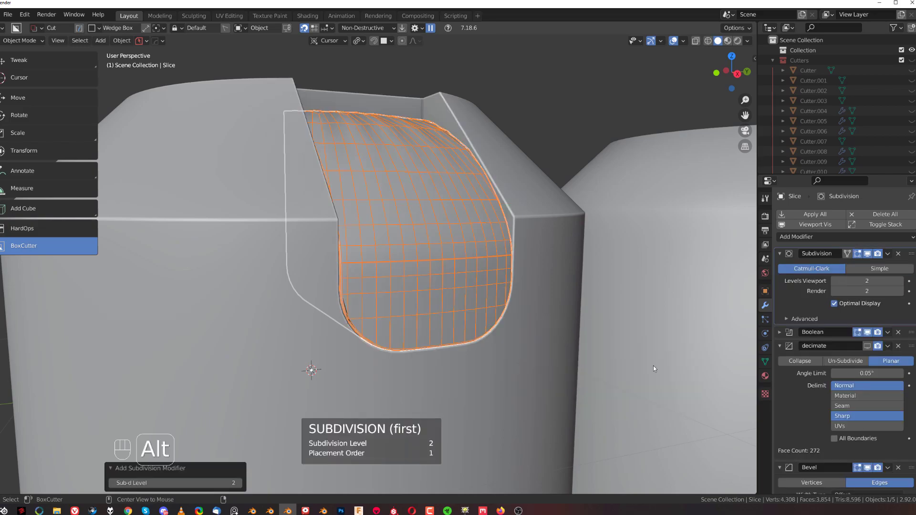
drag(489, 271, 496, 292)
key(q)
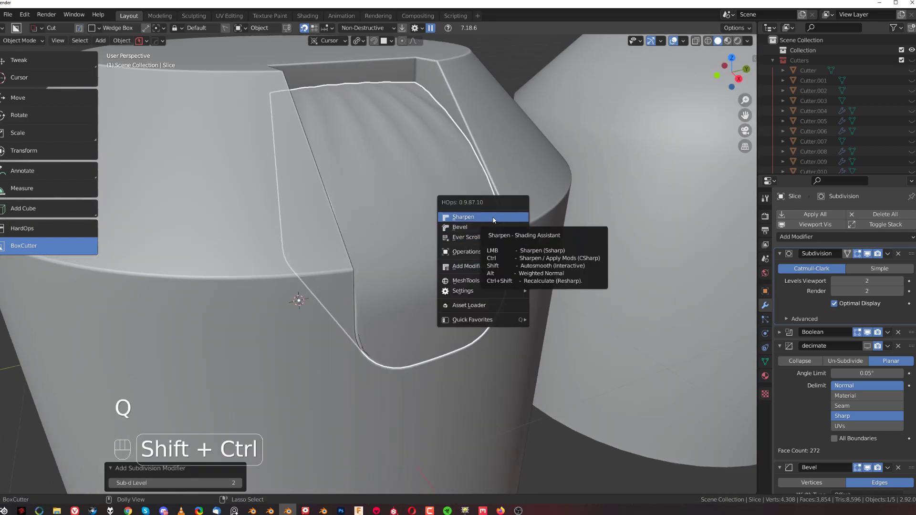
click(580, 219)
middle_click(486, 231)
middle_click(343, 236)
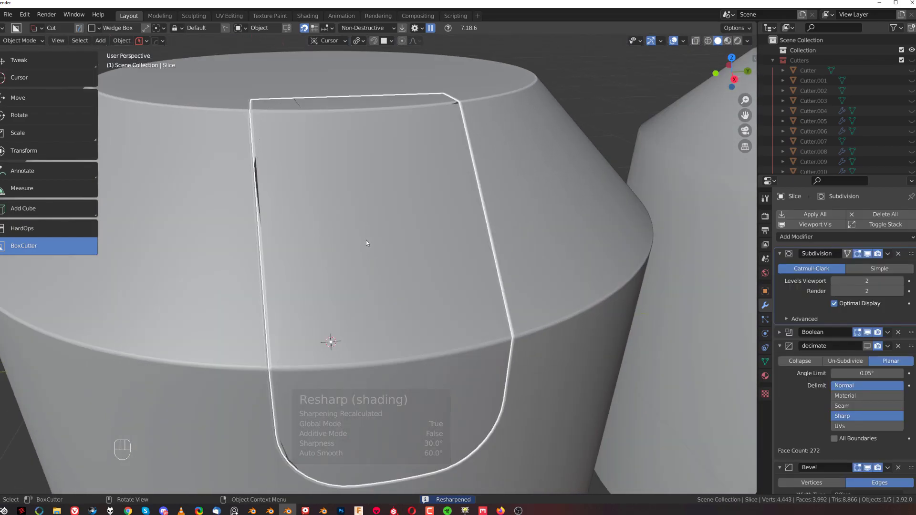
Review the stack in the HOps Helper, inspect the notch shading, then reveal the hidden cutters.
key(ctrl+`)
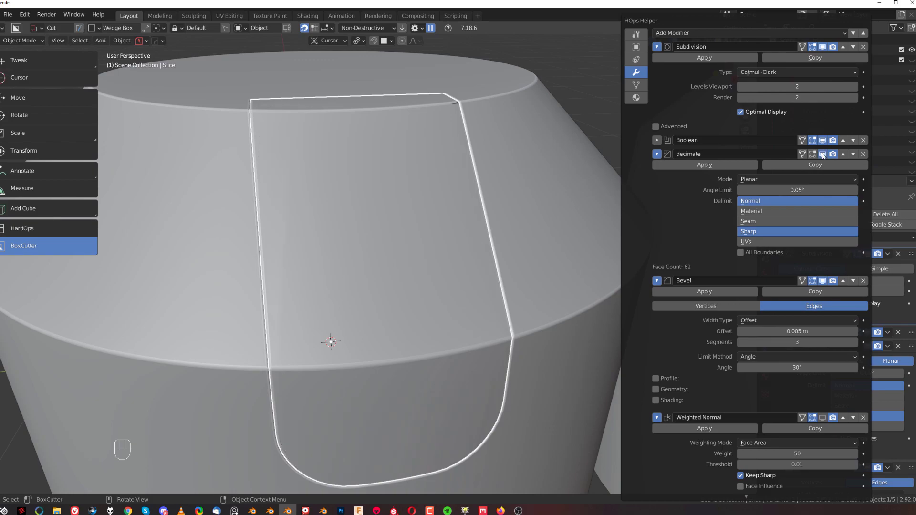
click(546, 137)
drag(409, 274, 373, 234)
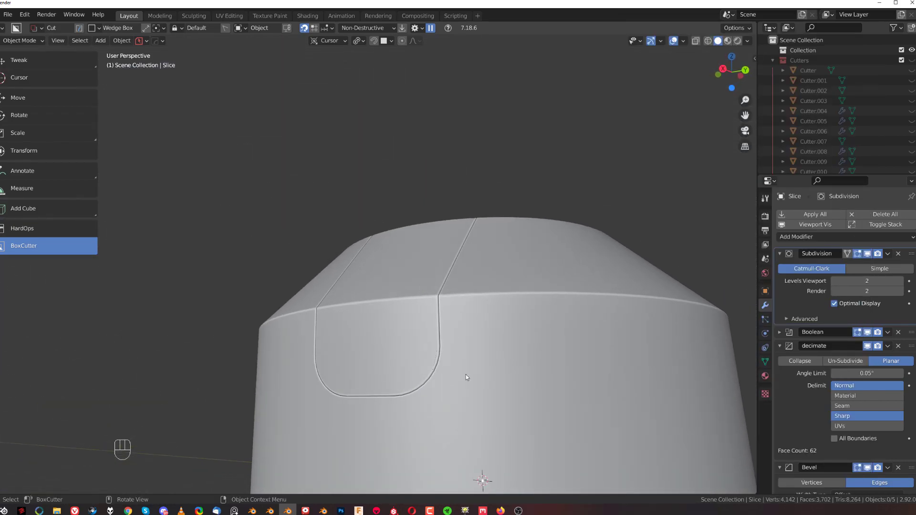
middle_click(432, 279)
drag(426, 231, 455, 210)
drag(410, 279, 471, 361)
middle_click(404, 244)
drag(388, 215, 443, 324)
drag(439, 255, 428, 247)
click(366, 252)
key(q)
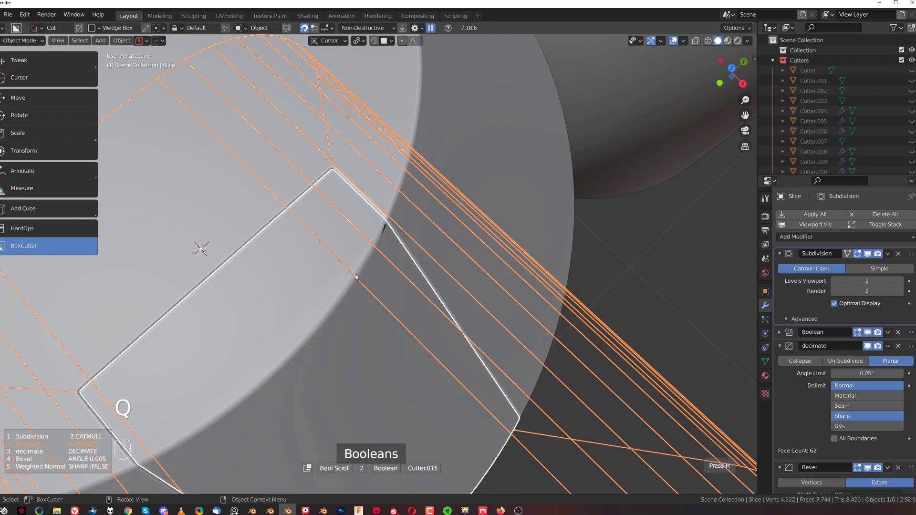
Rotate Cutter.015 about -1.78° around Z and inspect how the notch now cuts the cylinder.
key(r)
middle_click(487, 226)
key(r)
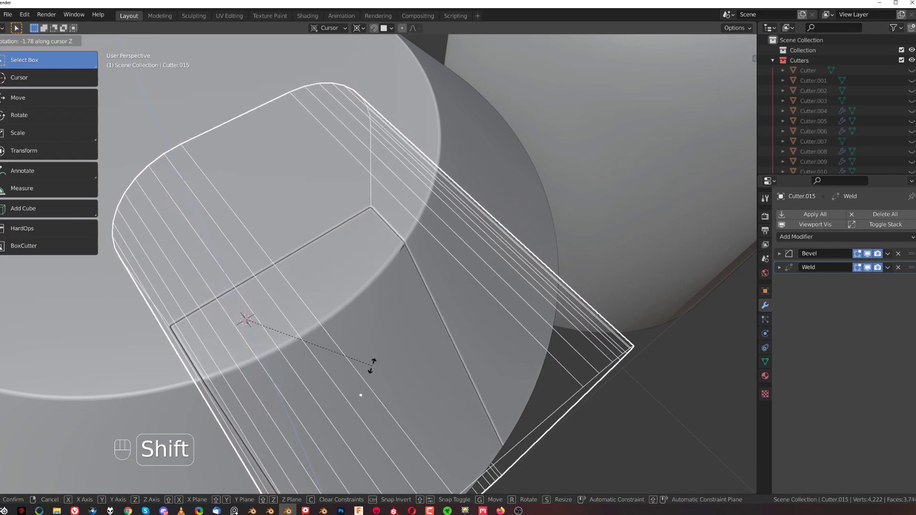
key(shift+2)
drag(374, 232, 323, 175)
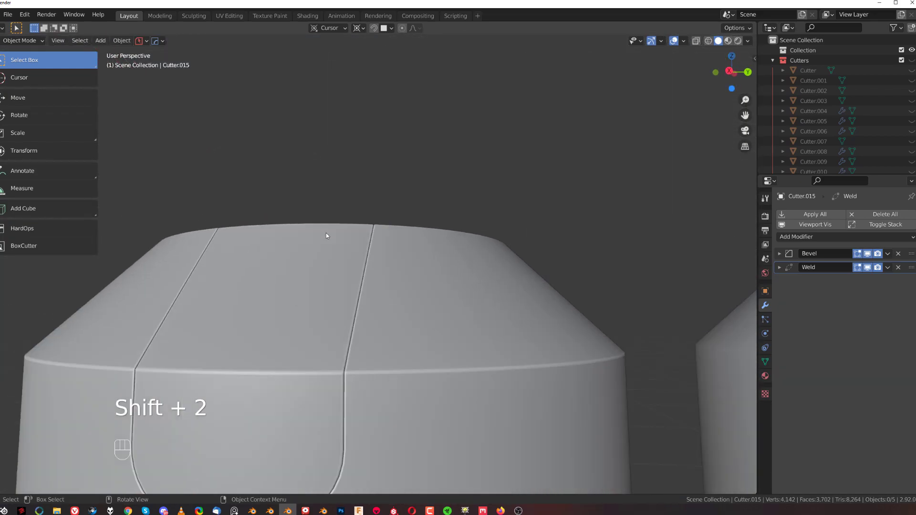
drag(360, 251, 357, 237)
middle_click(396, 237)
click(331, 243)
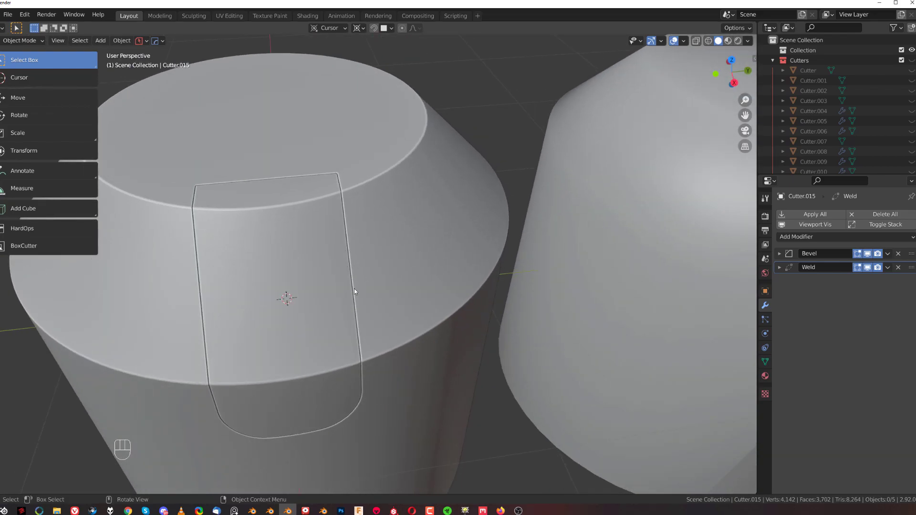
drag(369, 280, 444, 262)
click(425, 255)
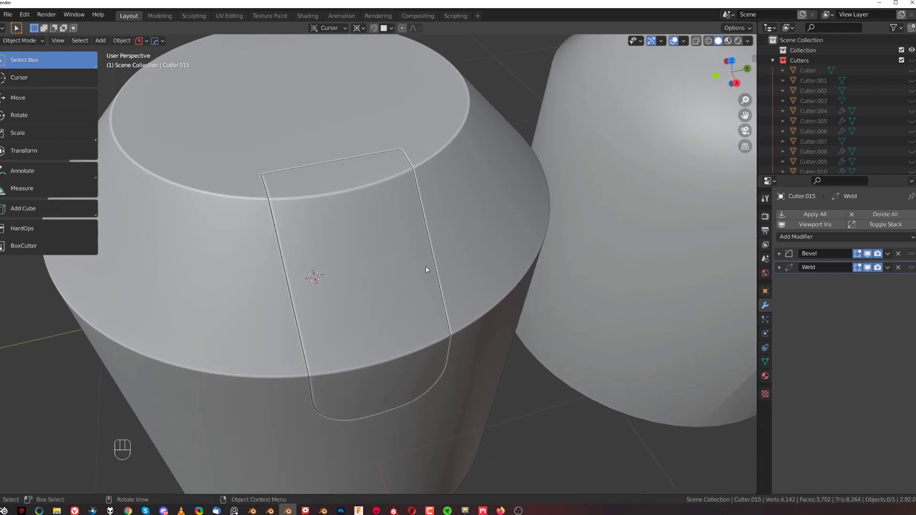